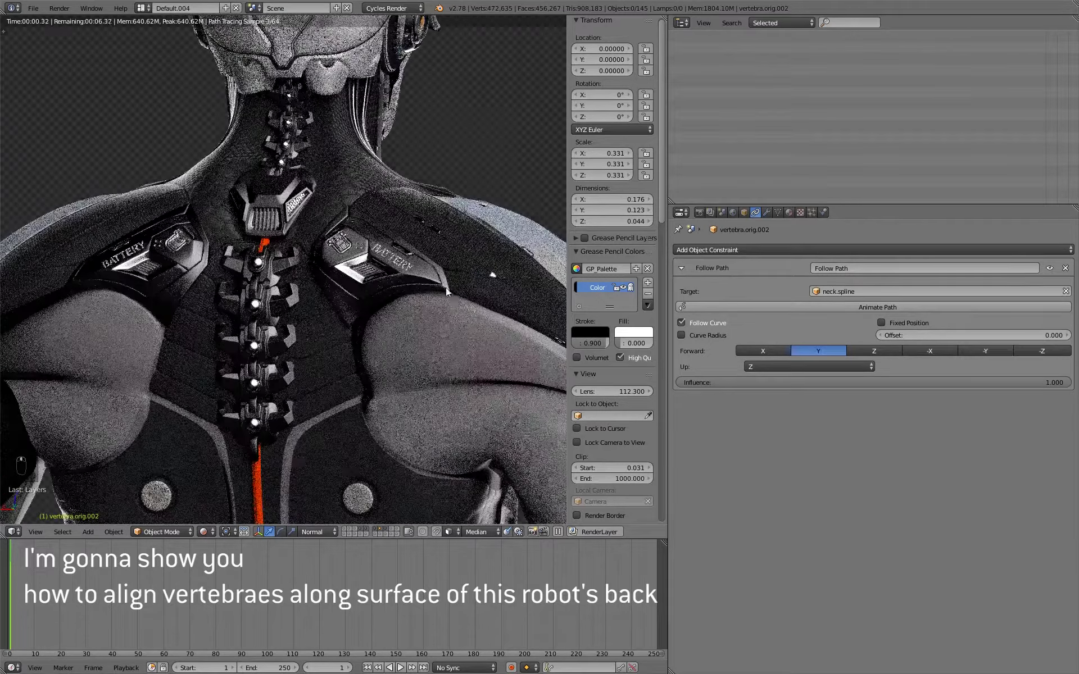
Orbit the rendered viewport to see the robot's back at an angle
middle_click(411, 303)
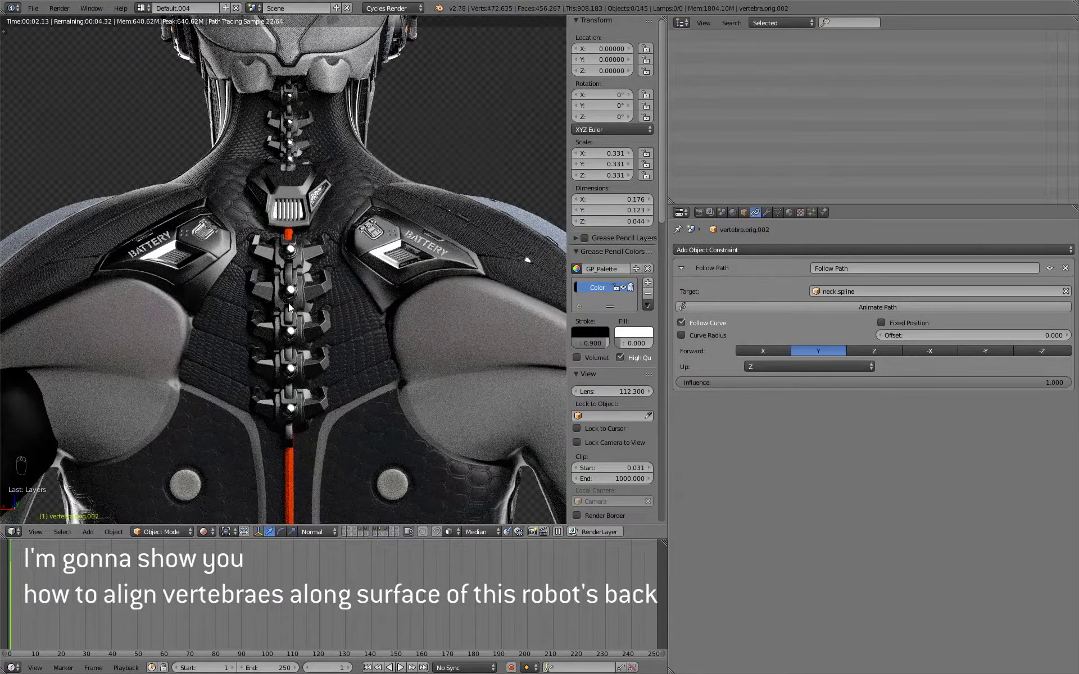
drag(308, 245, 302, 308)
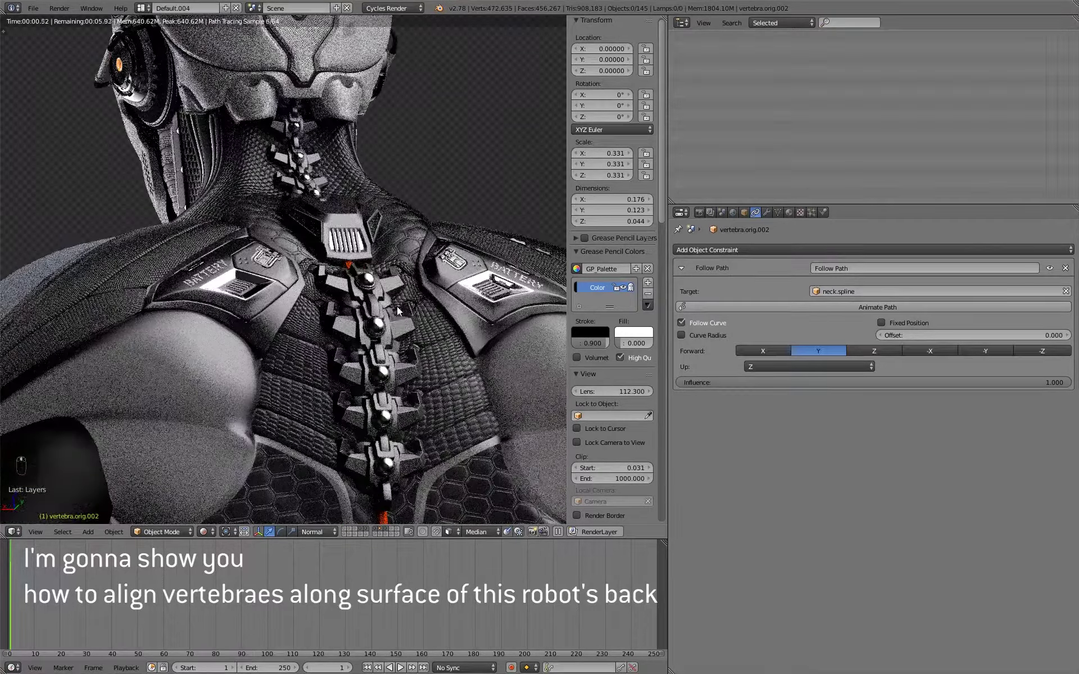
Return to solid shading and inspect the vertebra isolated in local view
key(z)
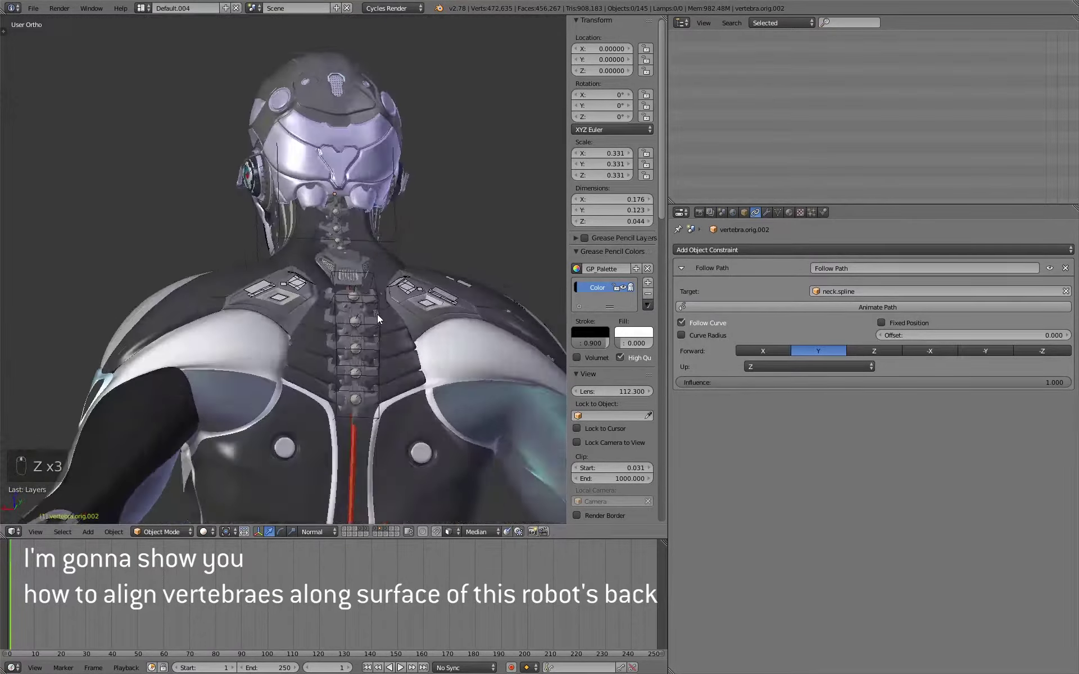
key(shift+8)
middle_click(480, 165)
key(KP_Divide)
drag(314, 296, 300, 398)
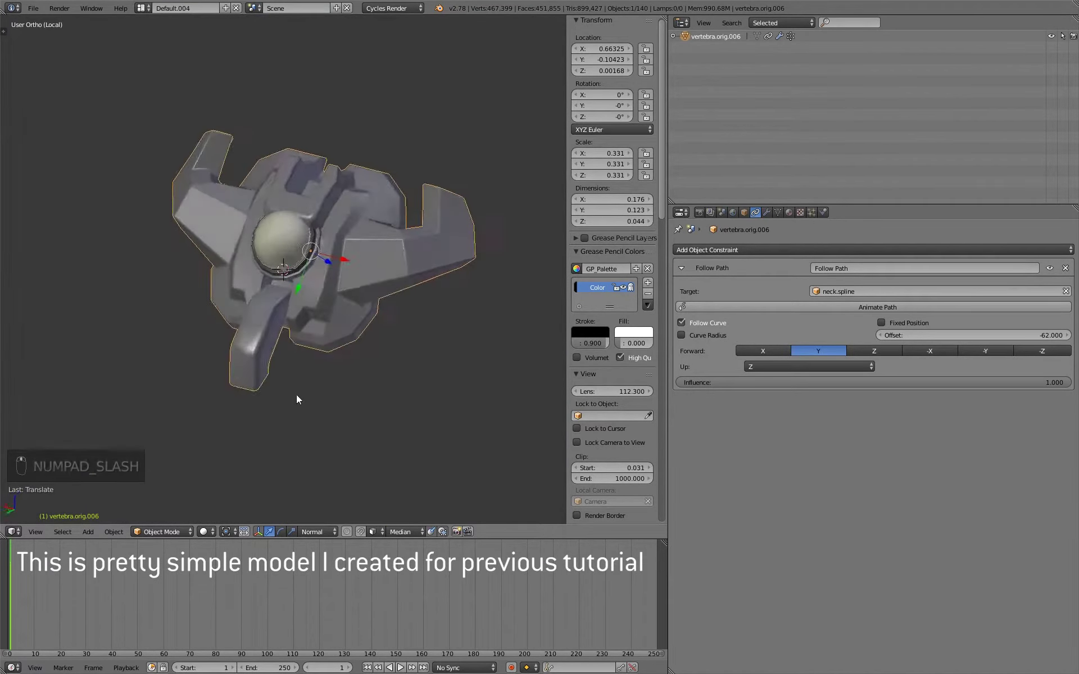
Leave local view, bring the whole robot back and enter Edit Mode on the body mesh
key(KP_Divide)
middle_click(408, 309)
middle_click(437, 298)
key(Tab)
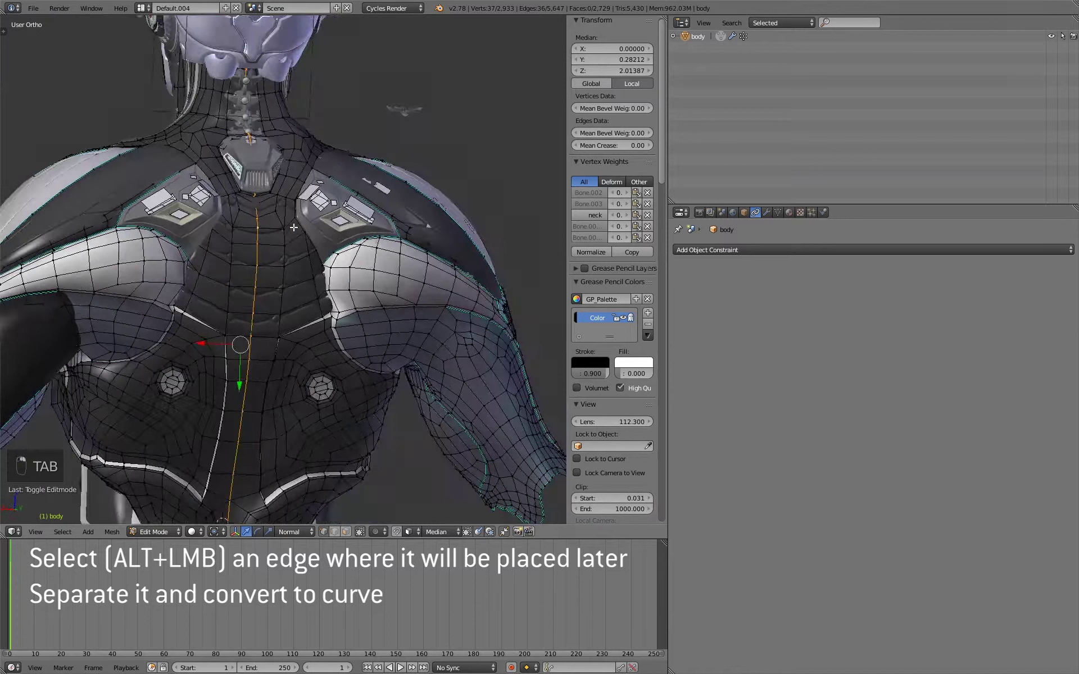
Separate the selected centre back edge loop into its own object with P > Selection
drag(309, 243, 377, 219)
key(shift+d)
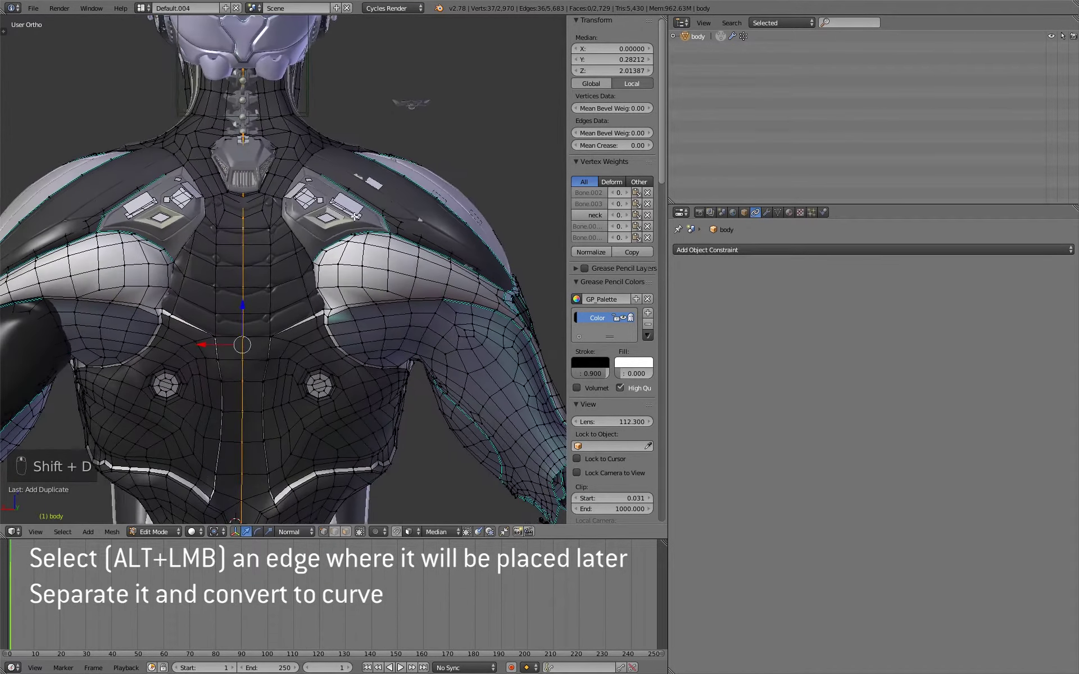
key(p)
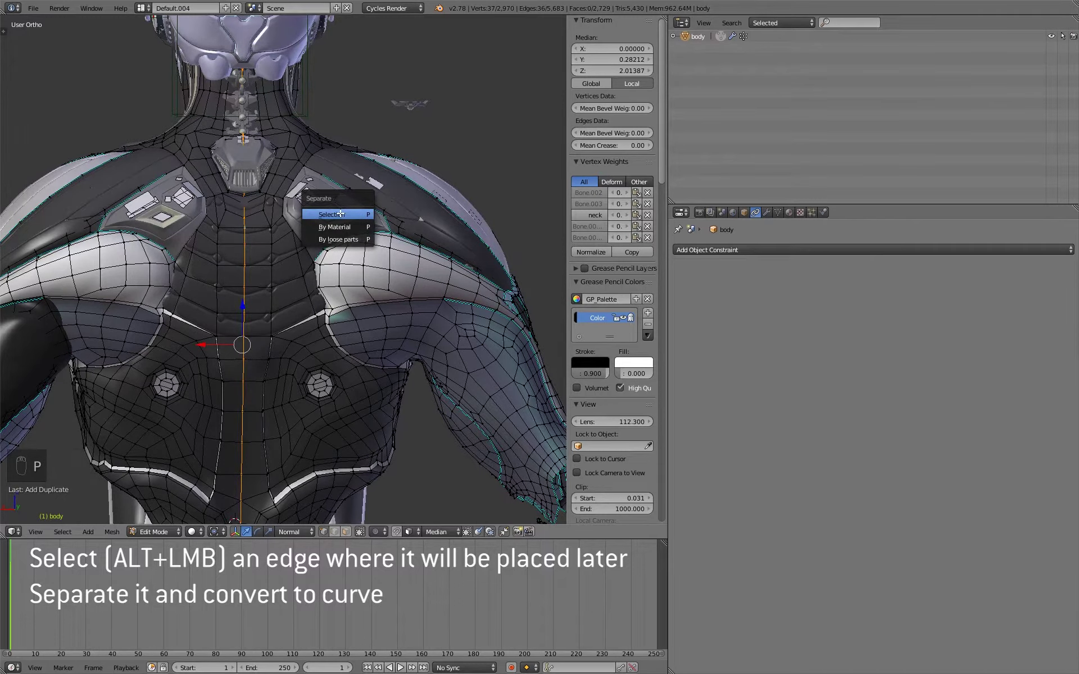
key(Tab)
key(z)
key(z)
key(Tab)
key(a)
key(a)
key(c)
Trim the separated loop down to an 11-vertex line by inverting the selection and deleting the rest
drag(364, 181, 329, 197)
key(z)
key(a)
key(z)
key(a)
key(c)
key(ctrl+i)
key(x)
key(z)
key(z)
key(z)
key(a)
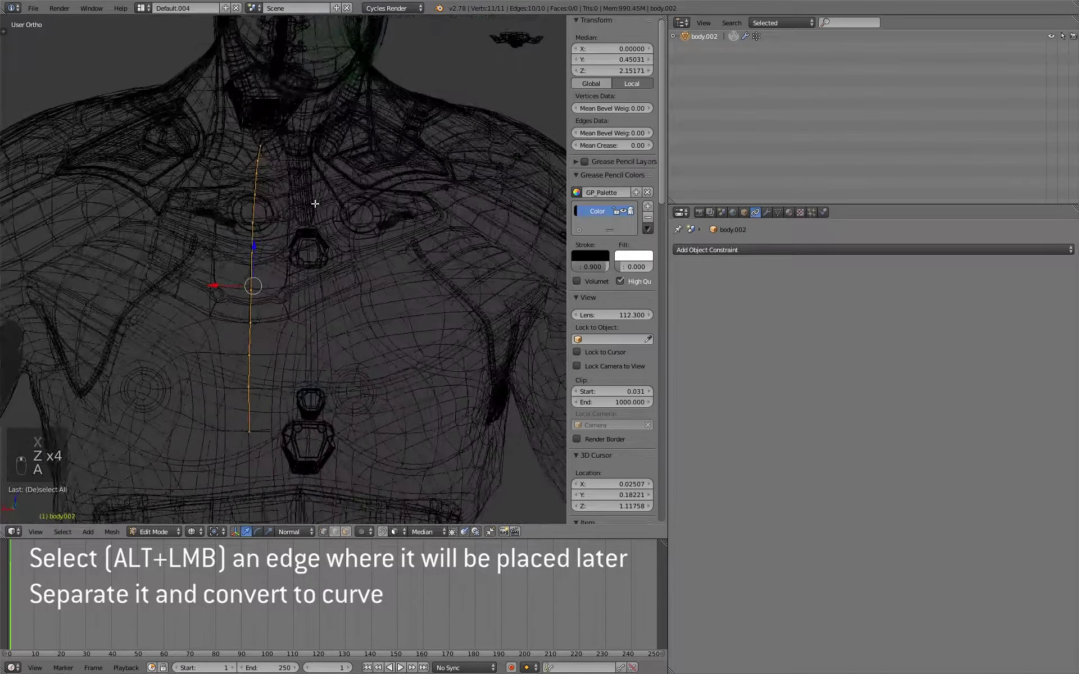
Smooth the spine edge line with LoopTools Relax and check it from the side
key(t)
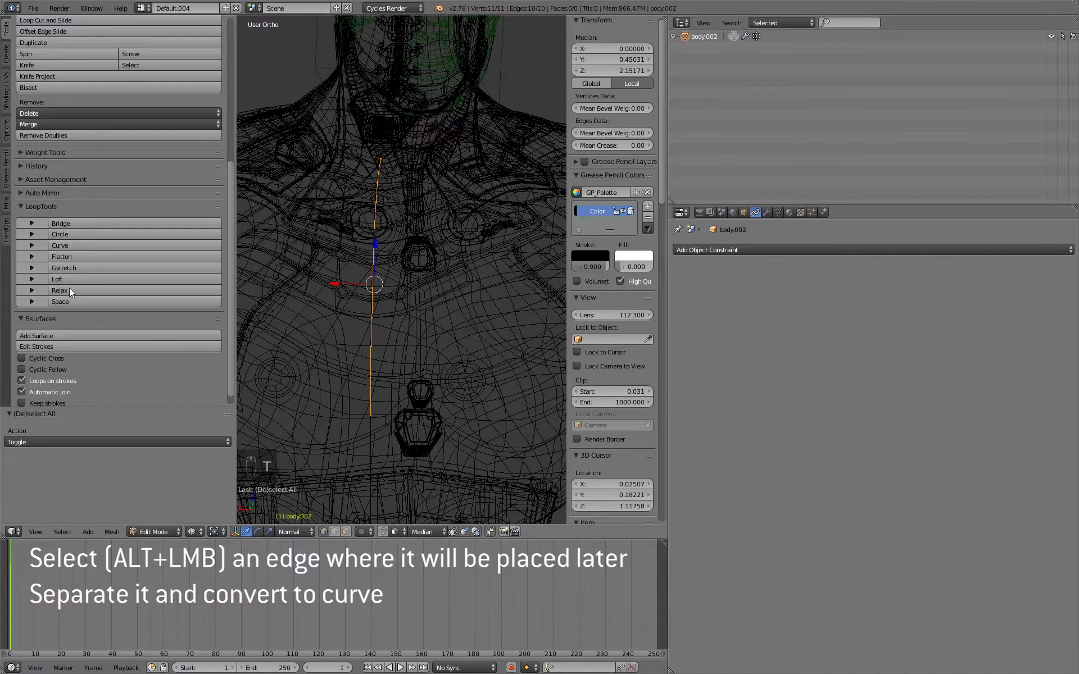
click(76, 308)
drag(384, 235, 343, 236)
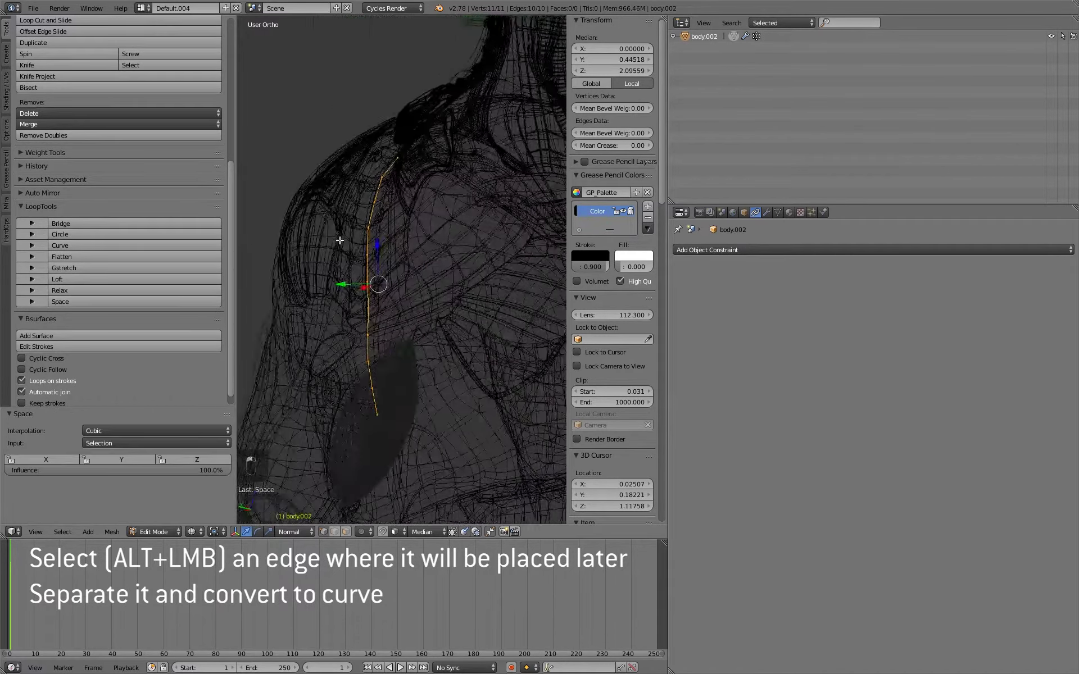
middle_click(344, 237)
key(n)
key(t)
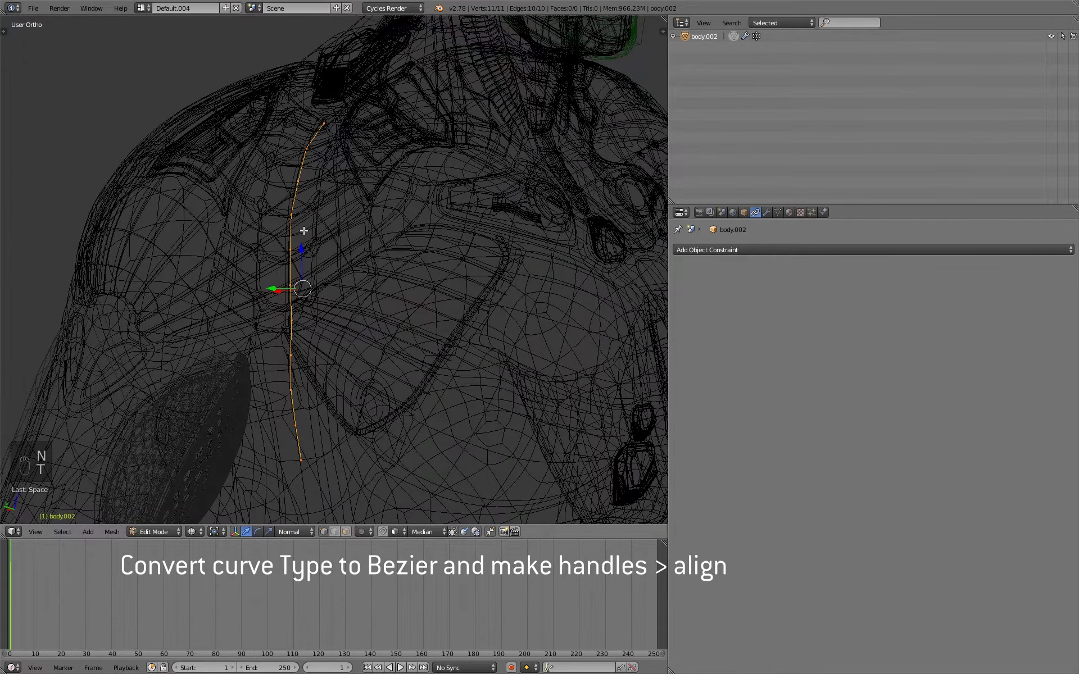
key(t)
key(n)
Convert the spine object to a Bezier curve with aligned handles via Alt+C
key(alt+c)
key(Tab)
key(alt+c)
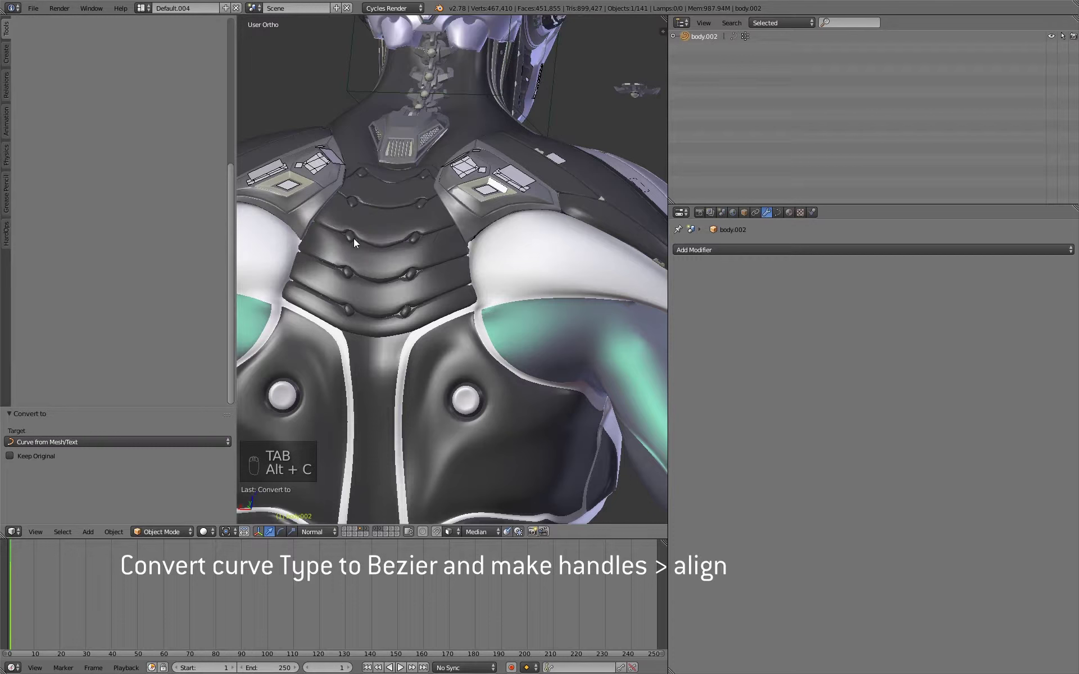
Shrinkwrap the spine curve onto the body and set it to 3D with Half fill
key(Tab)
key(a)
key(a)
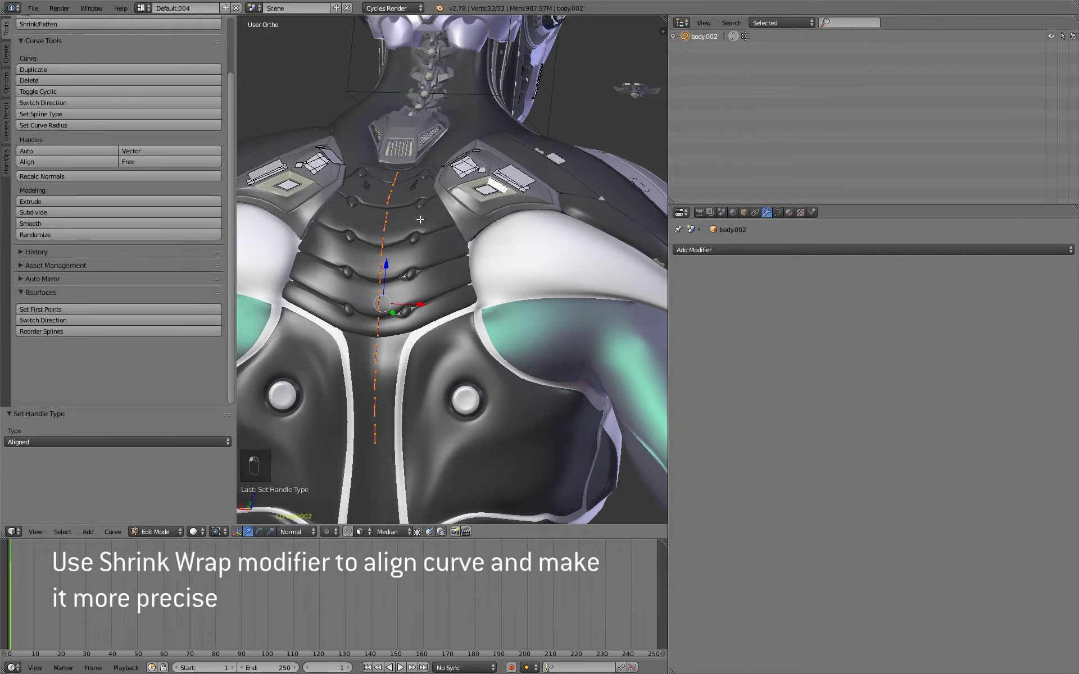
drag(373, 224, 408, 229)
key(Tab)
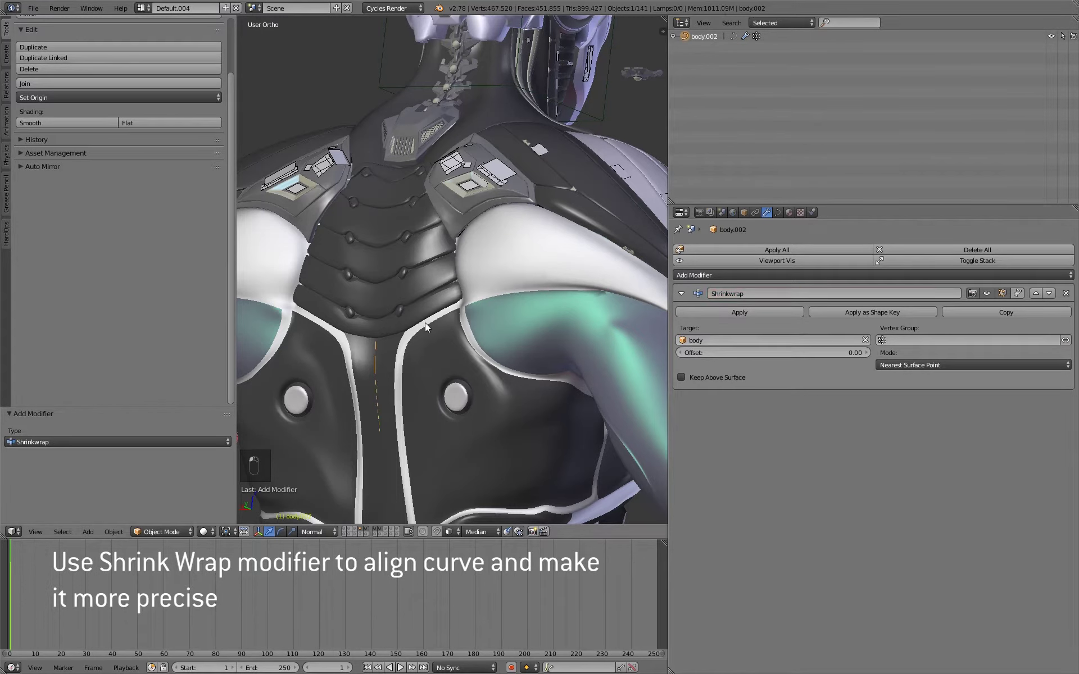
drag(411, 302, 780, 217)
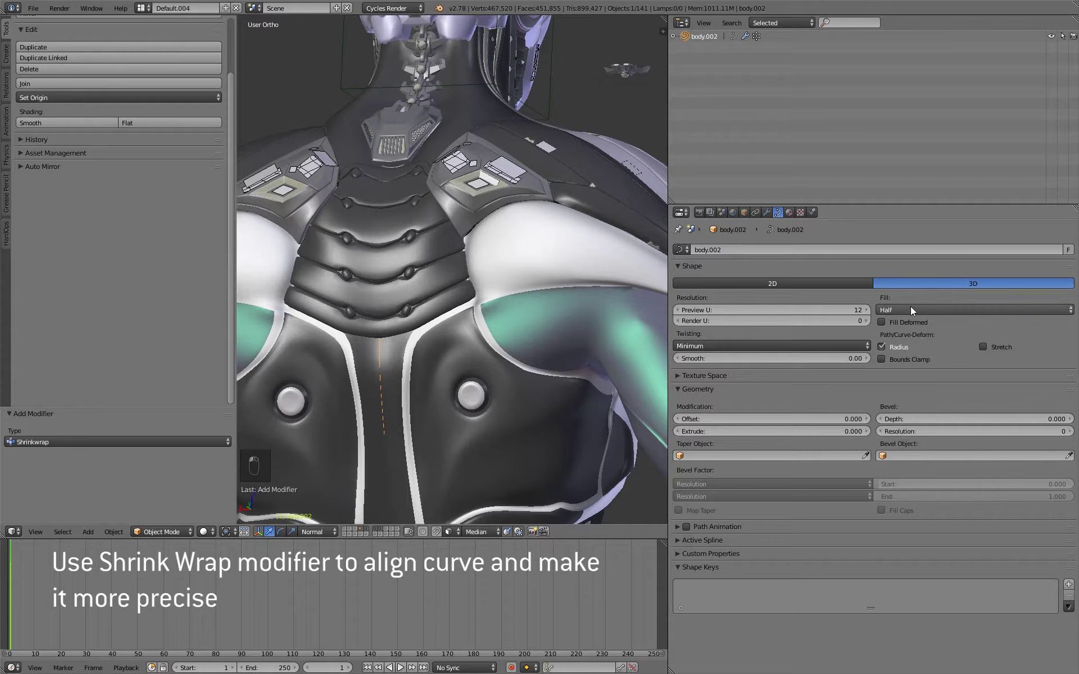
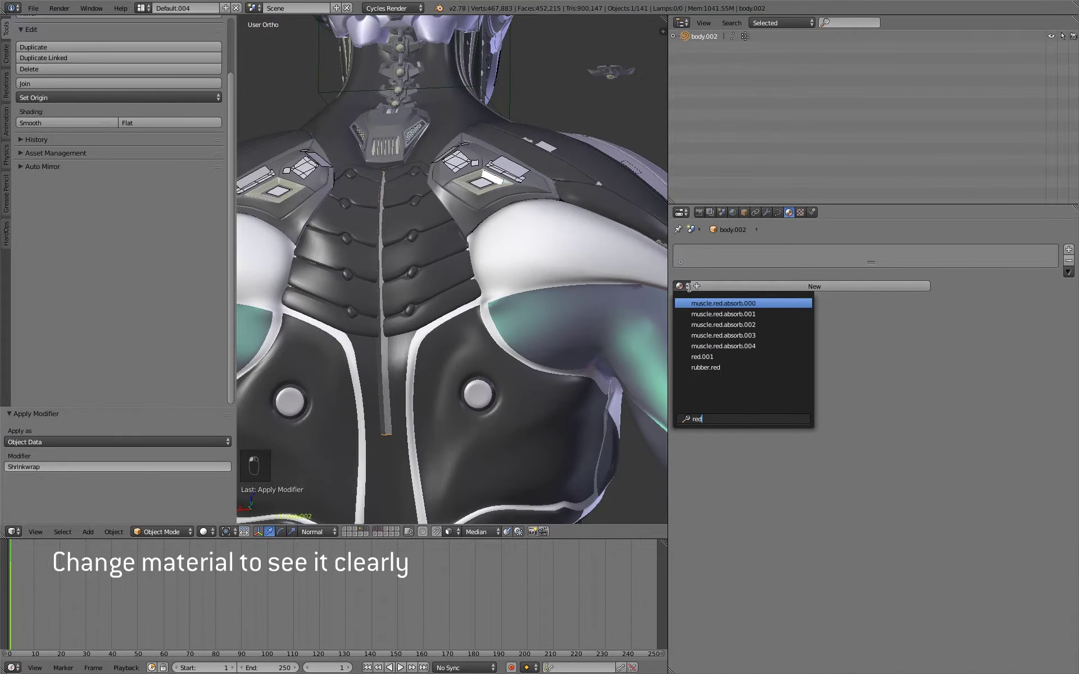
Save the file and give the spine curve the red material
key(ctrl+w)
key(shift+s)
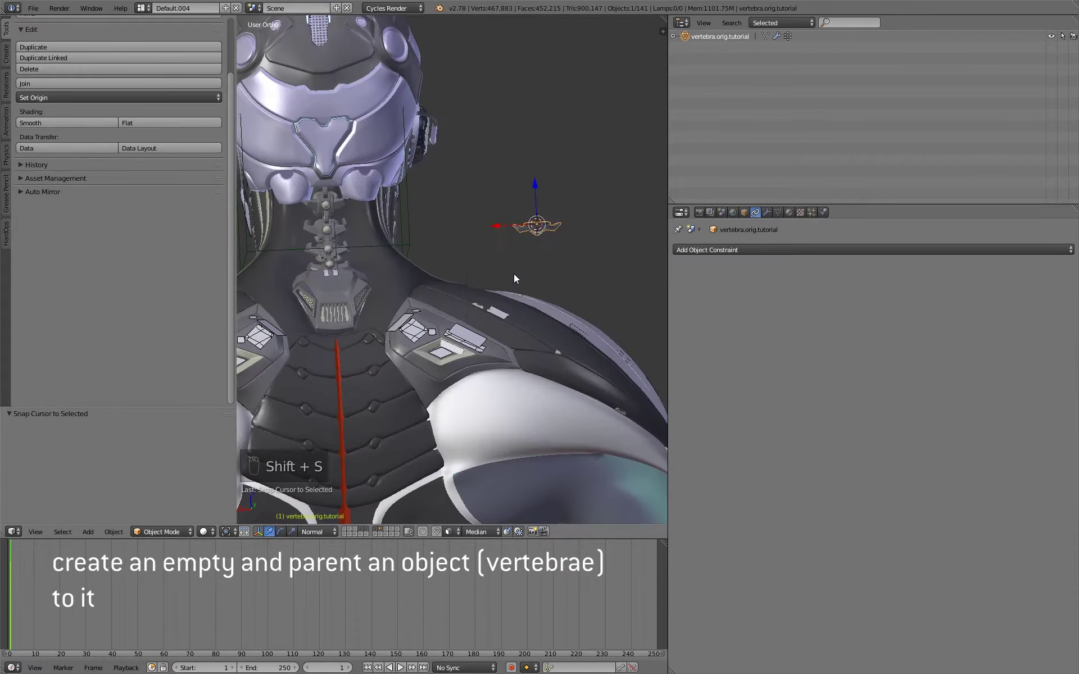
Add a cube-display empty of size 0.07 at the vertebra and save
key(r)
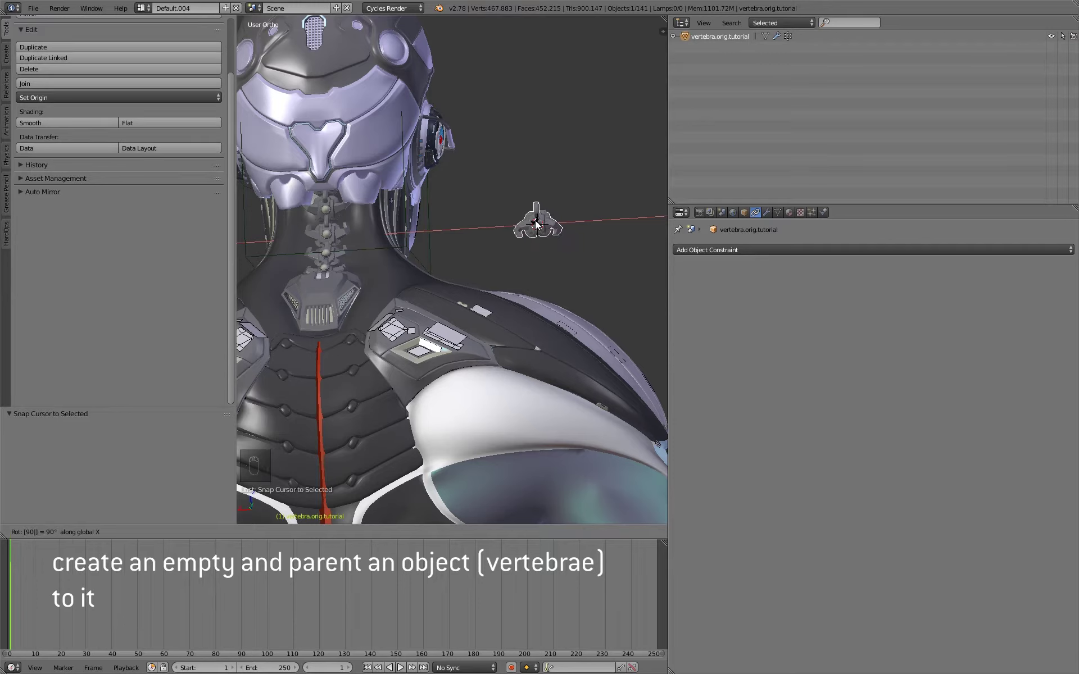
drag(538, 277, 539, 270)
key(shift+a)
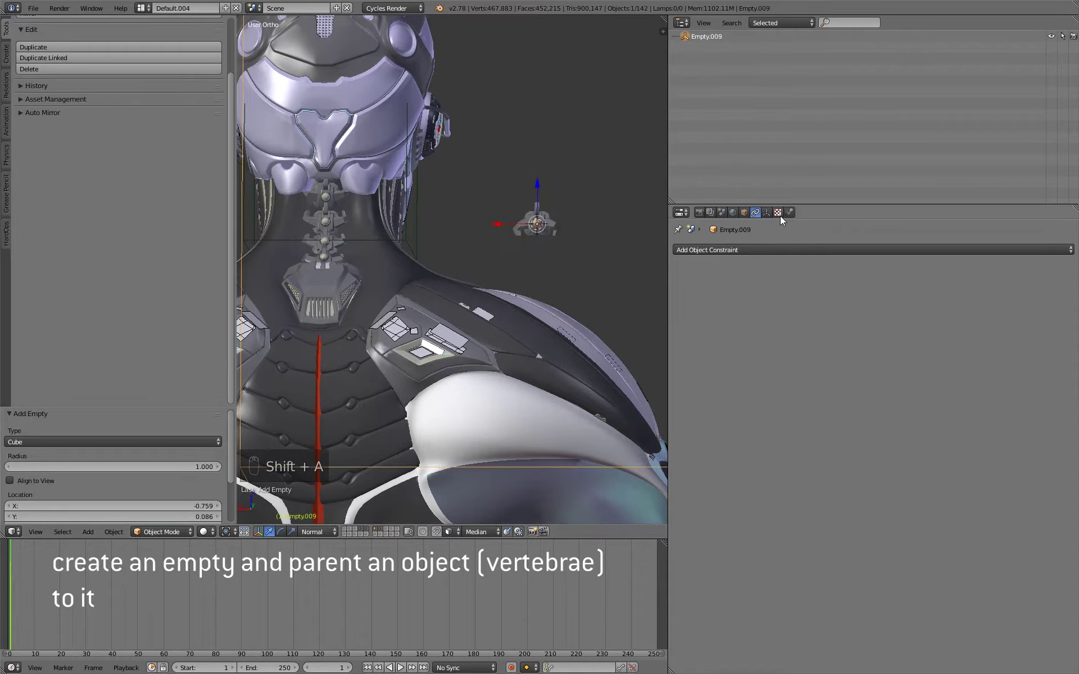
drag(771, 215, 526, 250)
middle_click(568, 250)
key(ctrl+w)
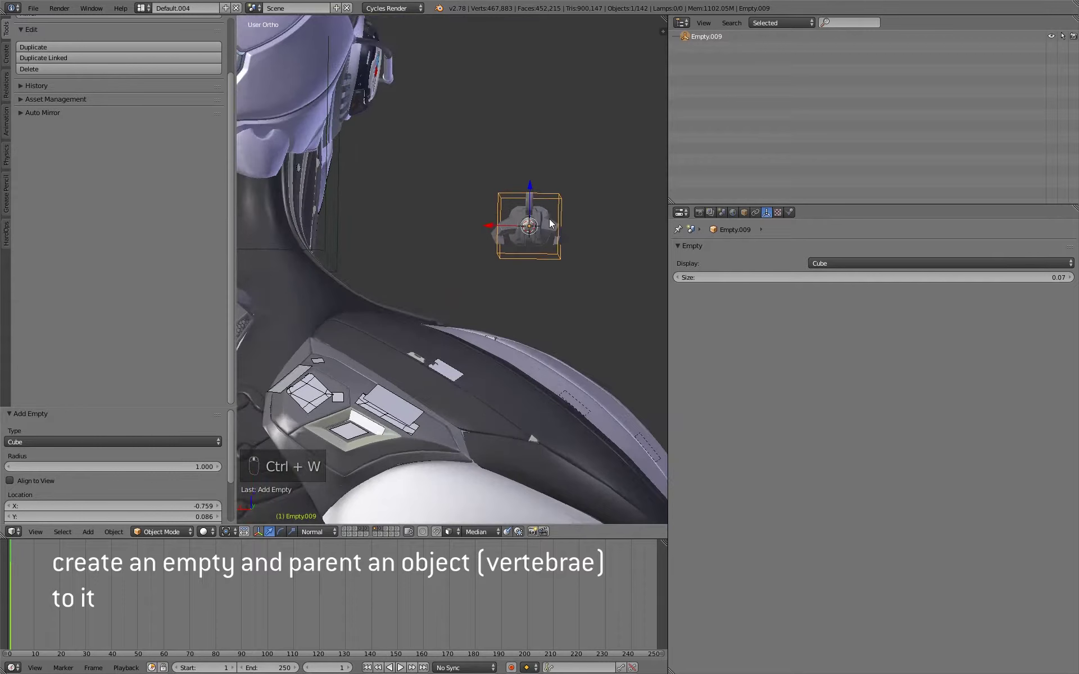
Parent the vertebra to the empty with Ctrl+P and level its rotation
drag(549, 235, 569, 208)
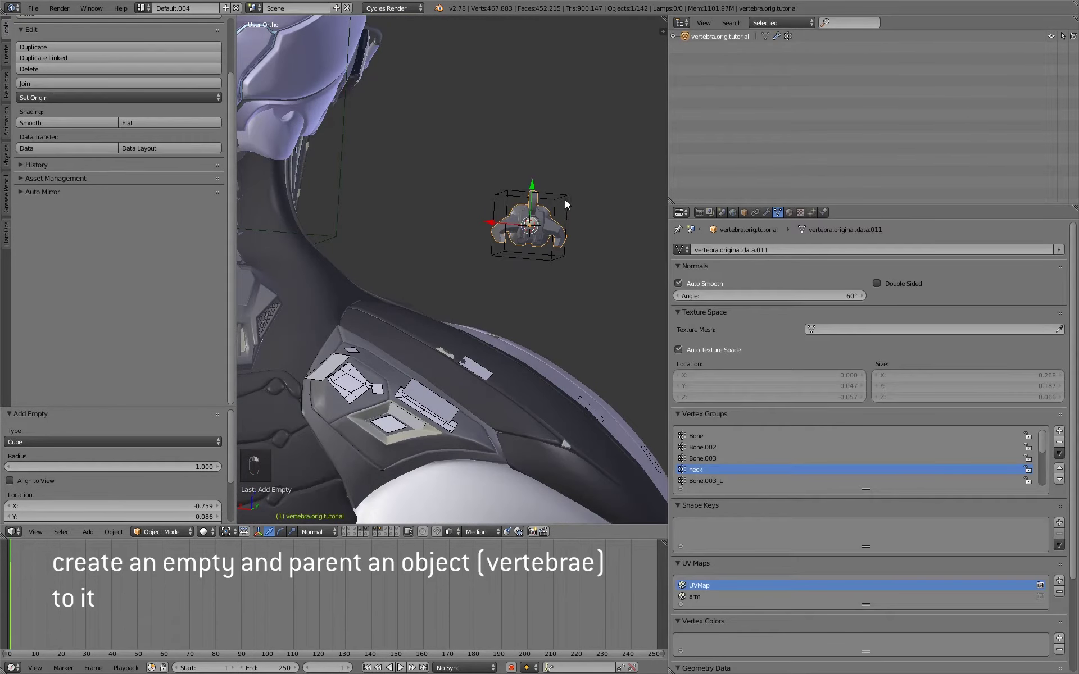
key(ctrl+p)
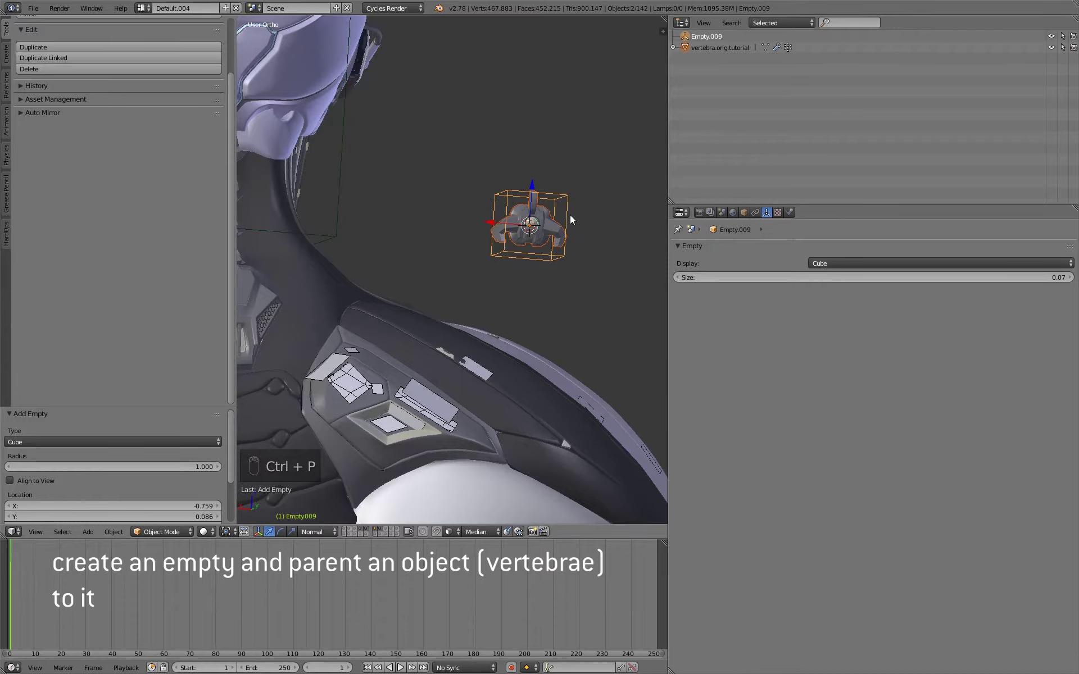
key(ctrl+p)
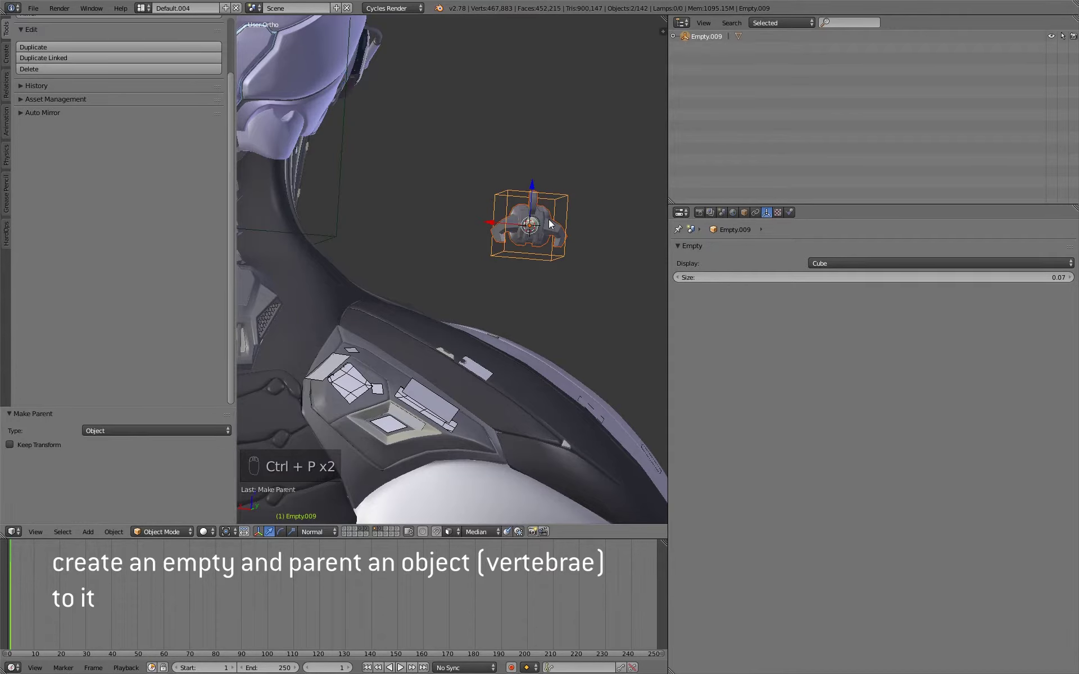
key(a)
drag(531, 231, 550, 221)
key(alt+r)
drag(550, 221, 560, 200)
drag(559, 201, 547, 223)
key(alt+r)
Group the vertebra and empty as vertebra.tutorial.new and add a group instance beside the neck
middle_click(558, 224)
drag(571, 219, 556, 221)
drag(557, 222, 518, 251)
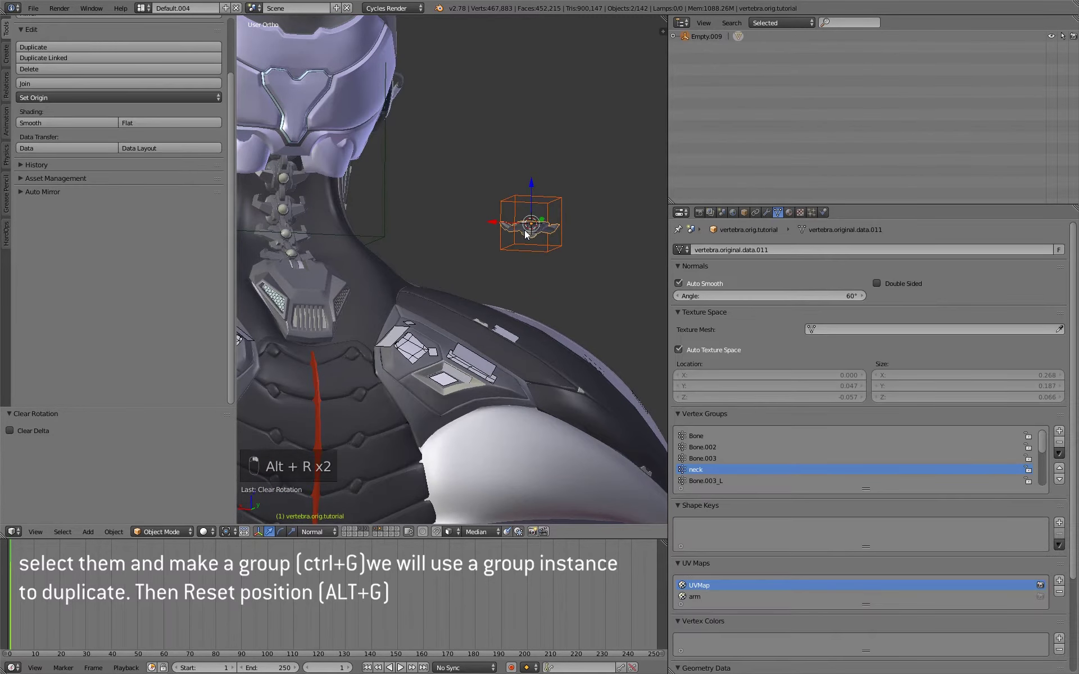
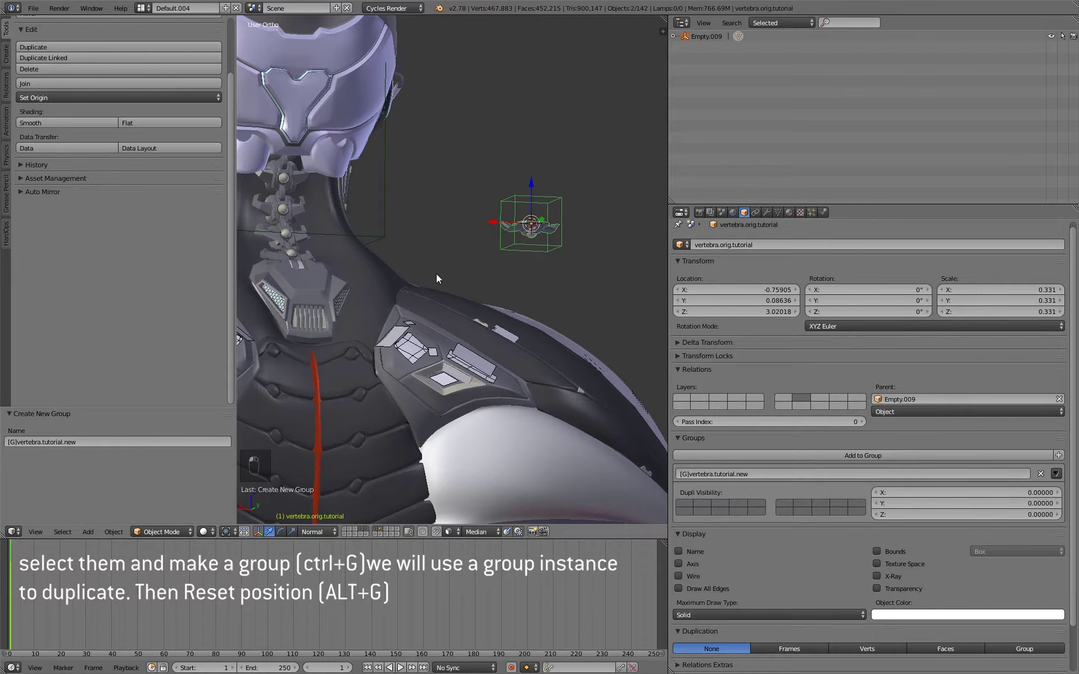
drag(473, 255, 587, 223)
key(a)
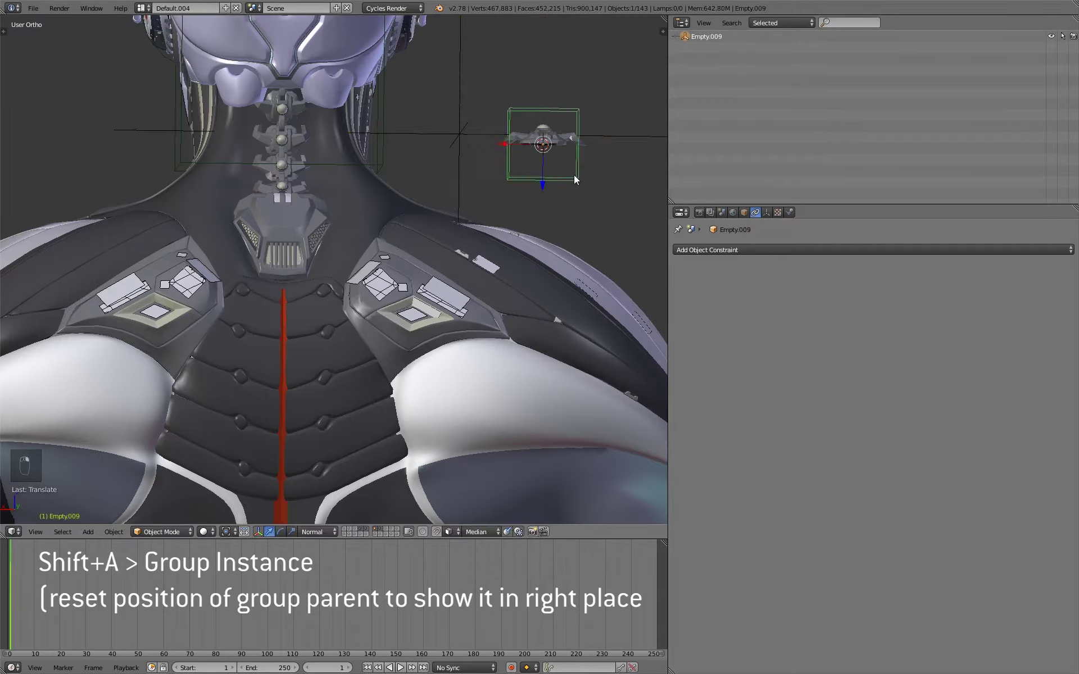
Reset the instance location and give it a Follow Path constraint to spine.spline.tutorial with Forward -Y
key(alt+g)
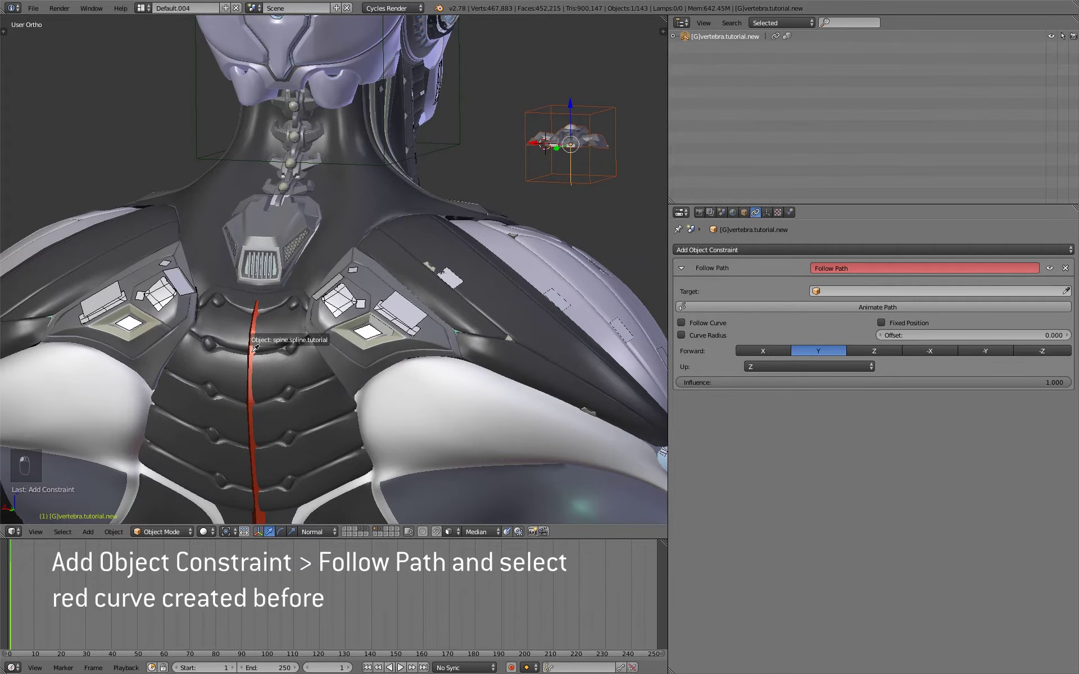
key(alt+g)
middle_click(379, 253)
middle_click(394, 237)
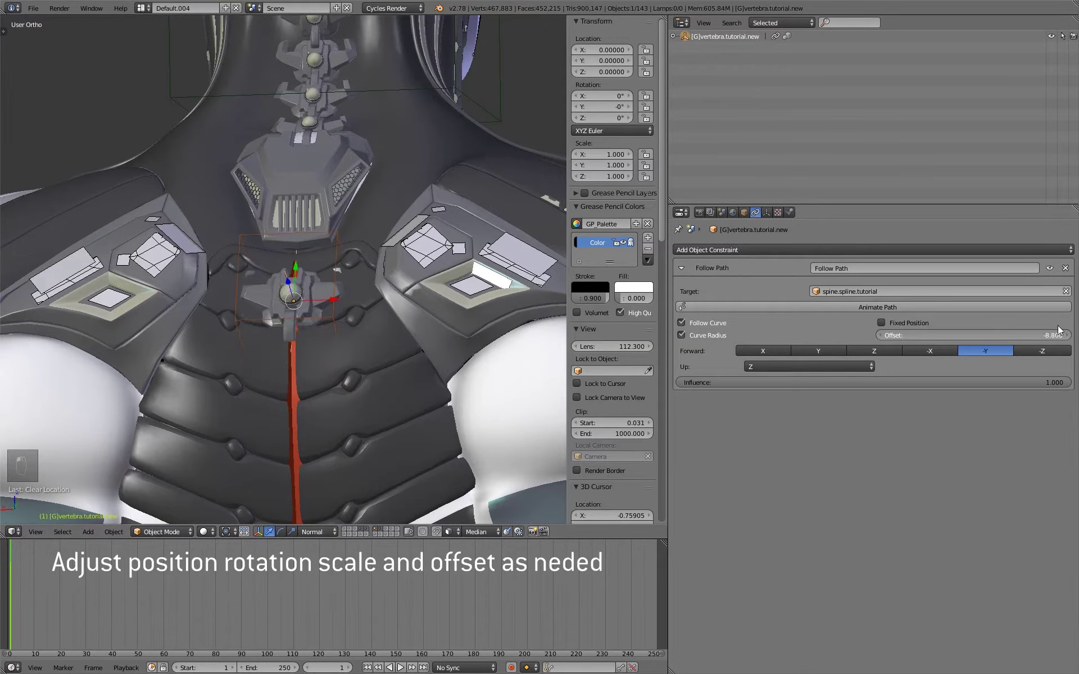
Scale the instance to about 1.248 and set its Follow Path Offset to -7.7
key(s)
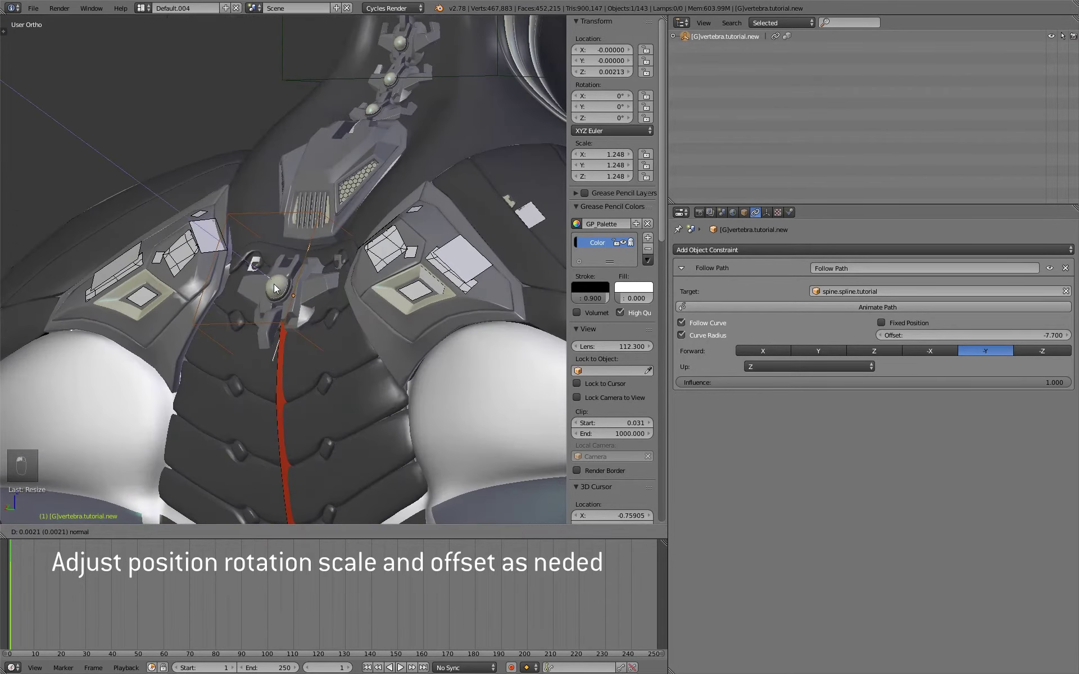
drag(403, 299, 382, 307)
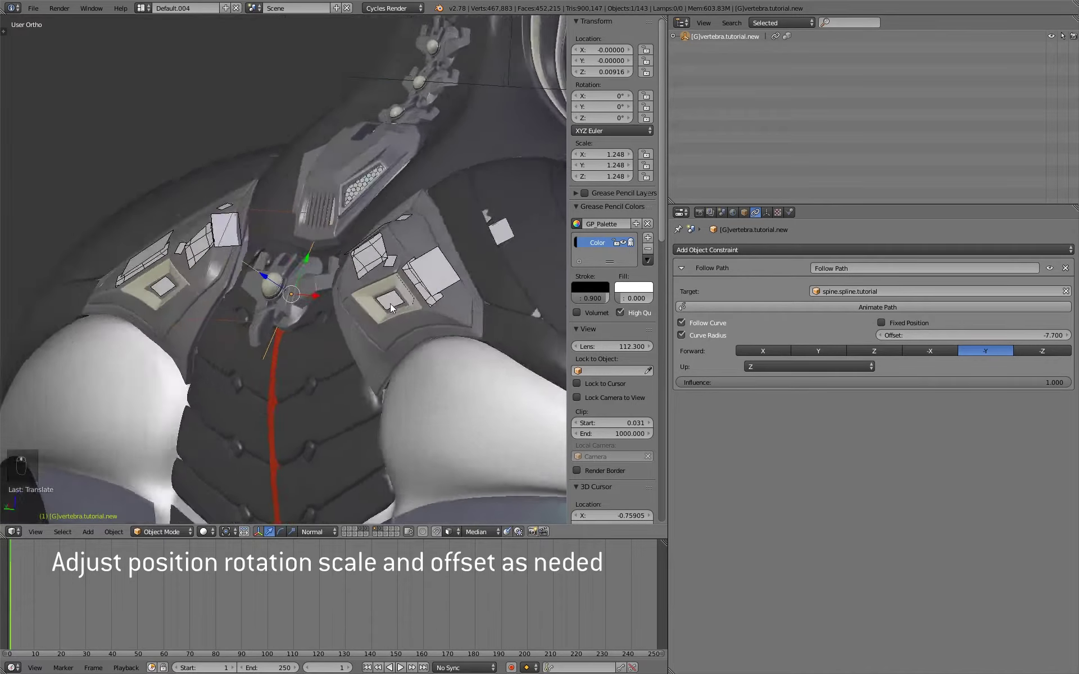
middle_click(395, 307)
middle_click(384, 307)
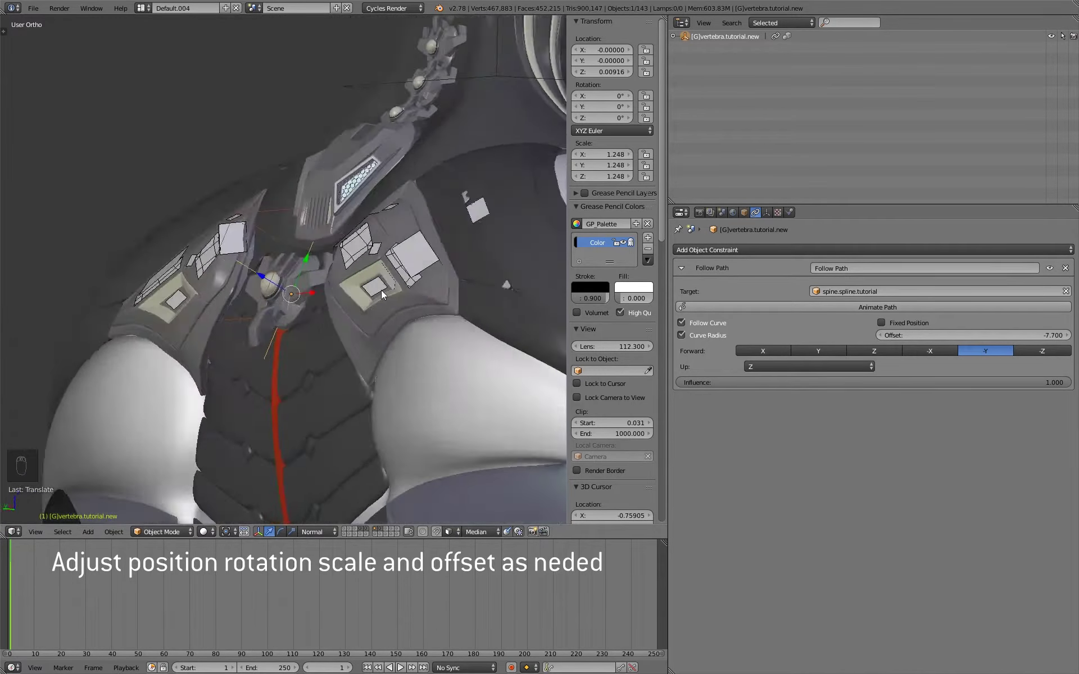
middle_click(487, 298)
middle_click(456, 297)
drag(340, 295, 364, 314)
Duplicate the instance repeatedly with different path offsets to fill the spine, saving as you go
key(shift+d)
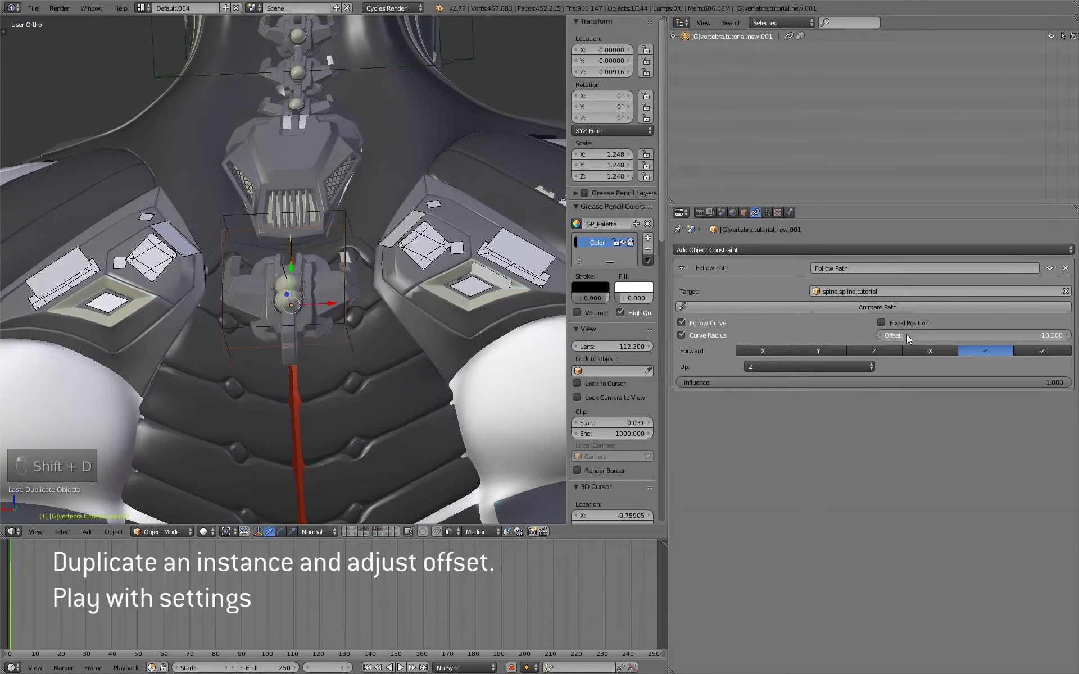
middle_click(849, 343)
drag(359, 381, 326, 374)
click(294, 381)
drag(305, 383, 334, 312)
key(shift+d)
drag(345, 329, 344, 275)
key(ctrl+w)
key(shift+d)
key(shift+d)
key(ctrl+w)
Enter Edit Mode on the spine curve to adjust a point's radius
key(Tab)
key(Tab)
key(Tab)
Shrink the end control point's radius to about 0.95 with proportional editing and save over the blend file
key(alt+s)
key(alt+s)
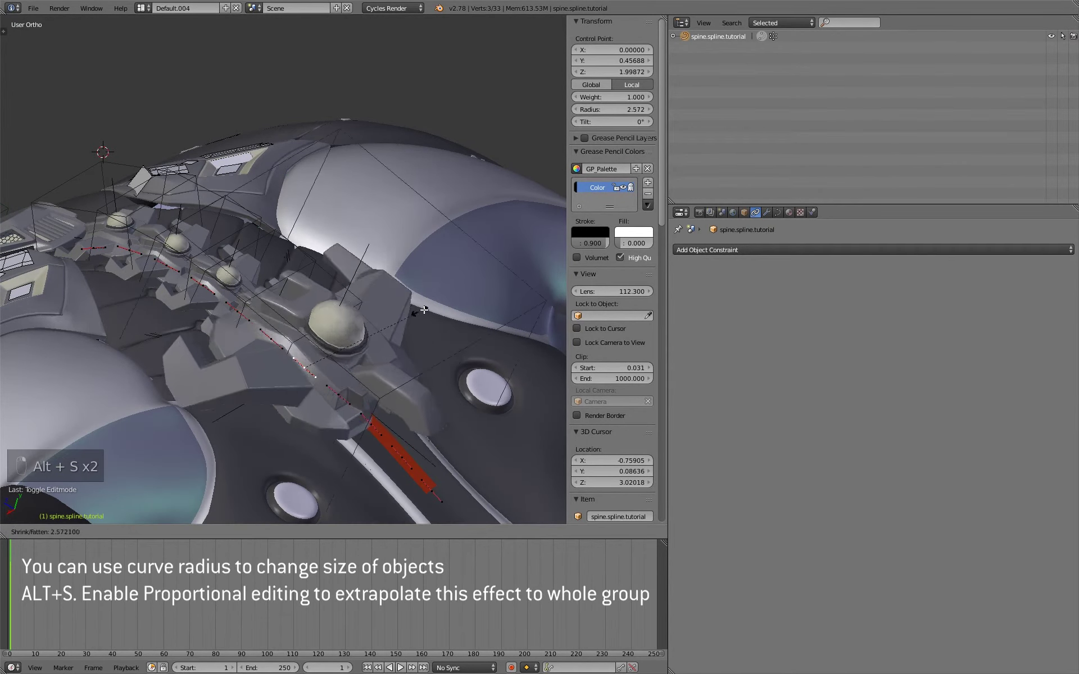
key(o)
key(alt+s)
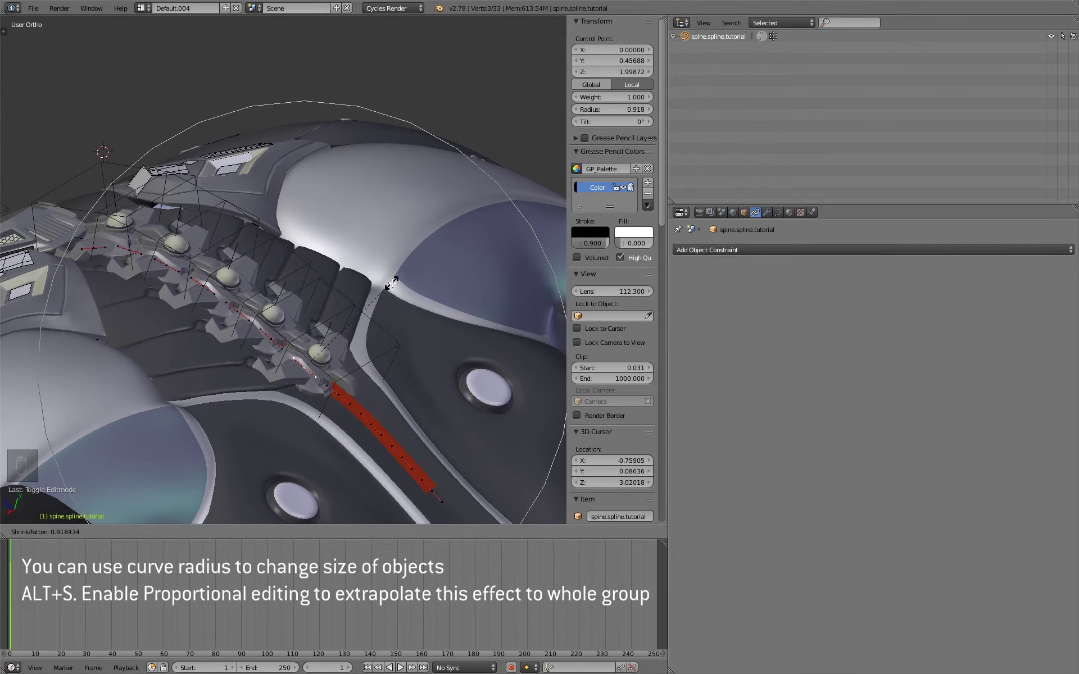
drag(368, 319, 367, 337)
key(ctrl+w)
Duplicate another vertebra instance down the lower back at a path offset near -76.1
drag(379, 339, 357, 360)
key(Tab)
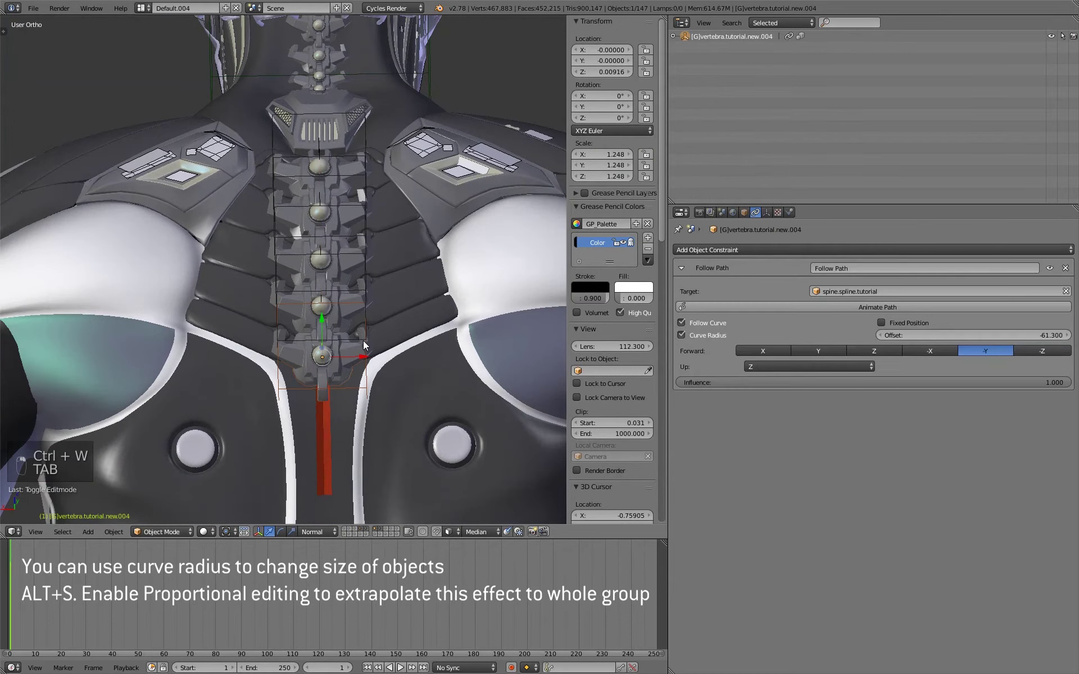
key(alt+d)
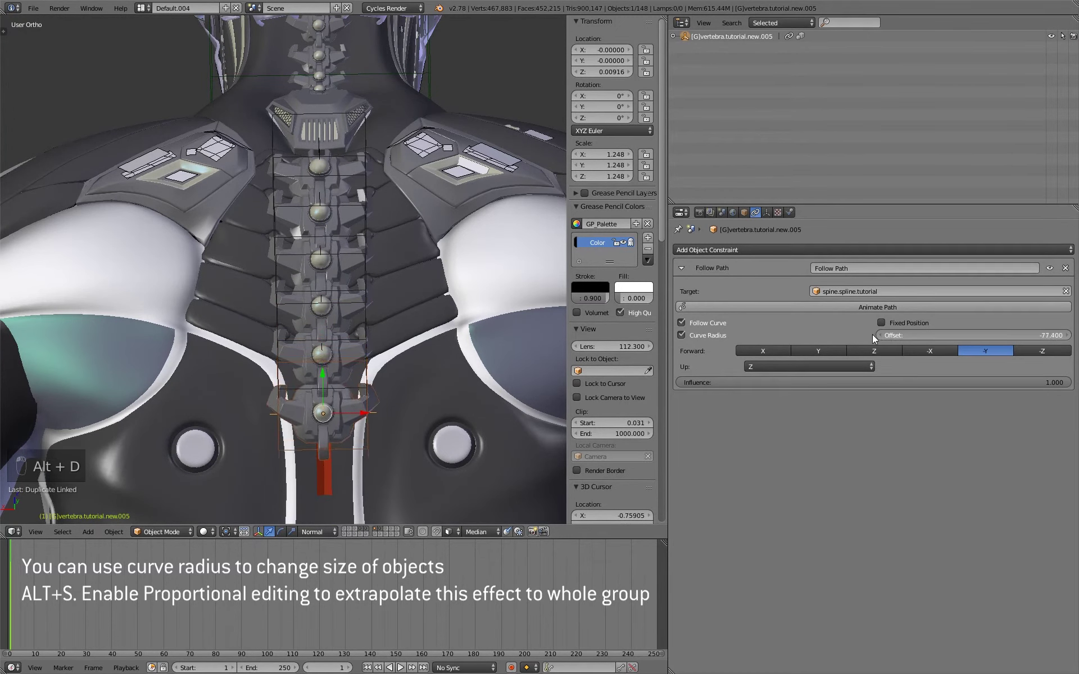
click(329, 475)
Shrink the curve point radius to about 0.835 and save the file
key(Tab)
key(alt+s)
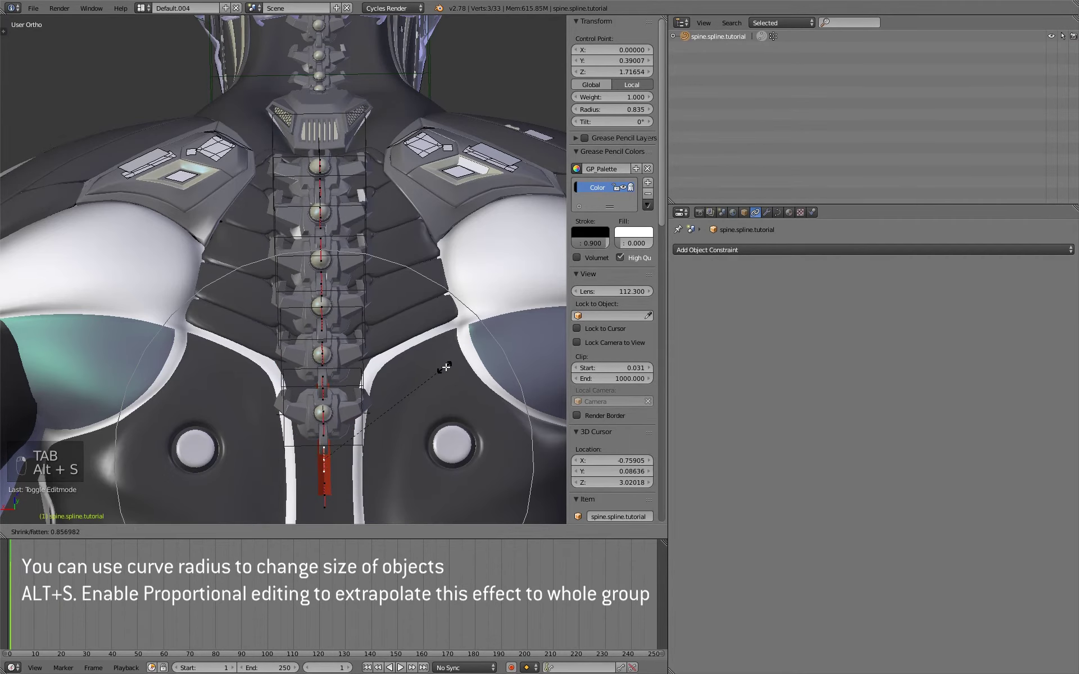
key(Tab)
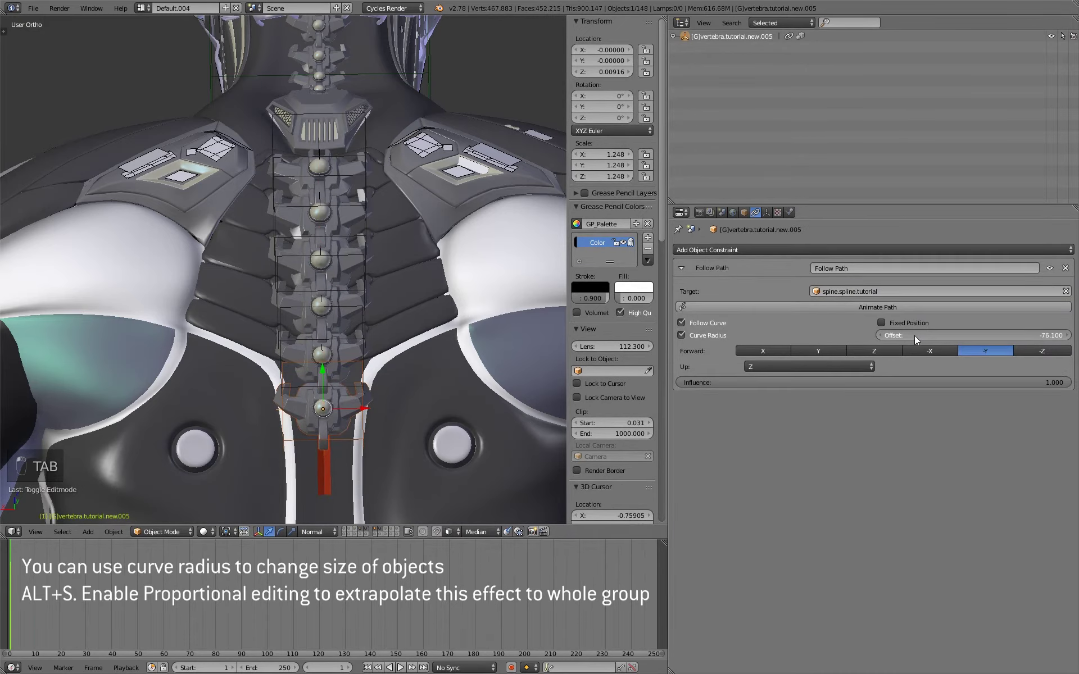
key(ctrl+w)
Orbit around the robot's back to view the vertebra row as a rendered preview
key(a)
middle_click(368, 326)
click(424, 322)
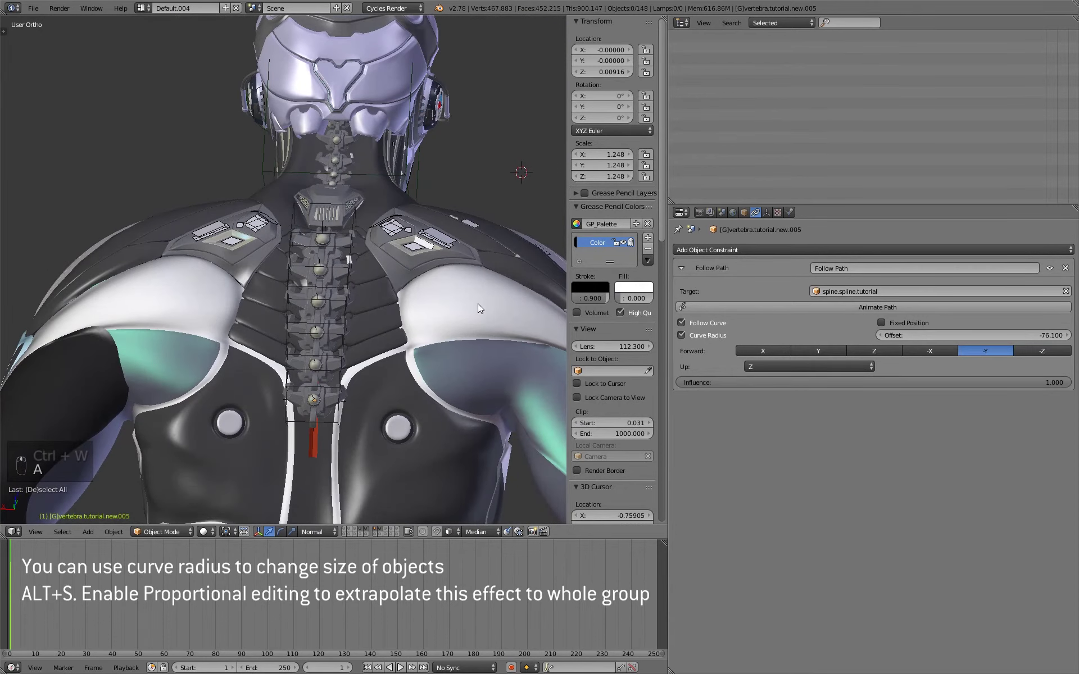
drag(363, 303, 313, 320)
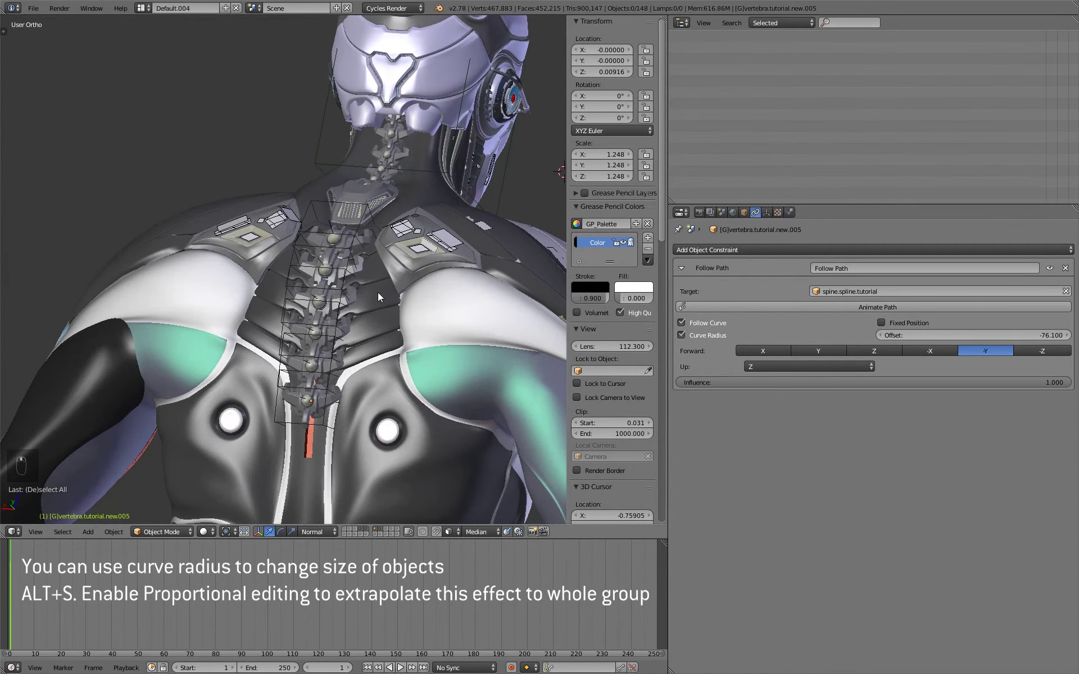
key(shift+z)
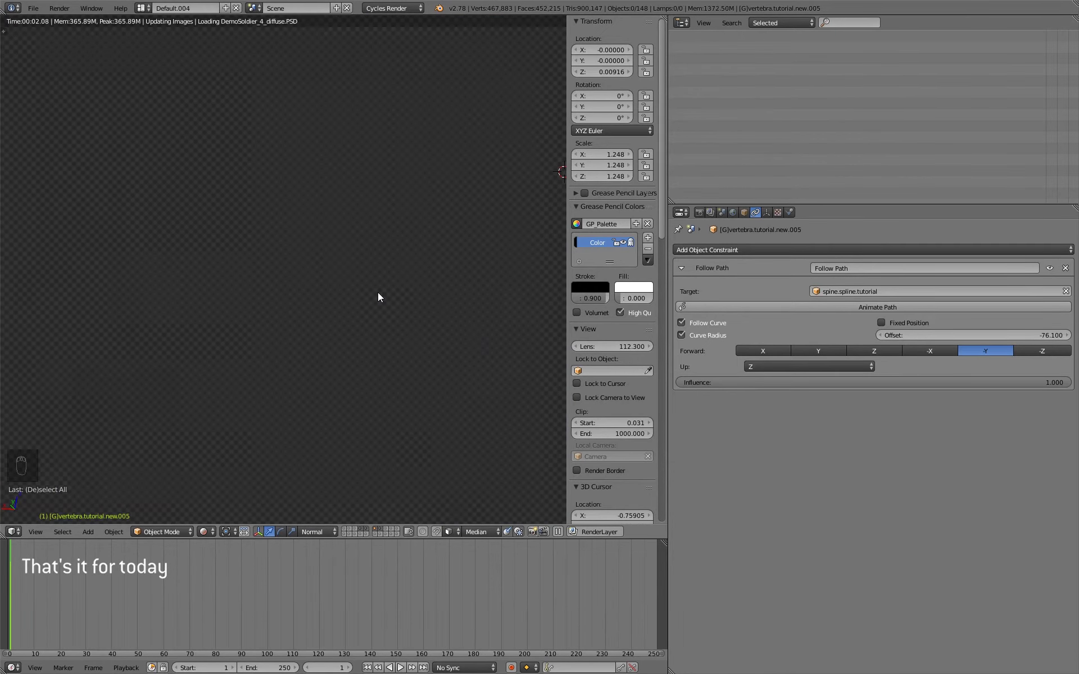
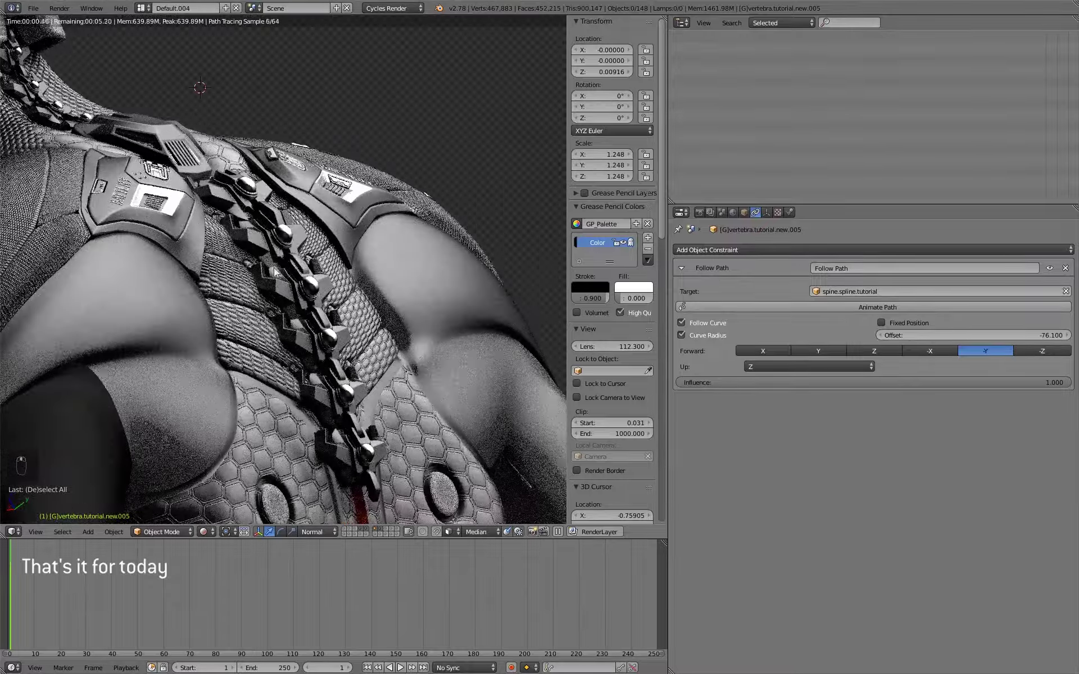
middle_click(276, 315)
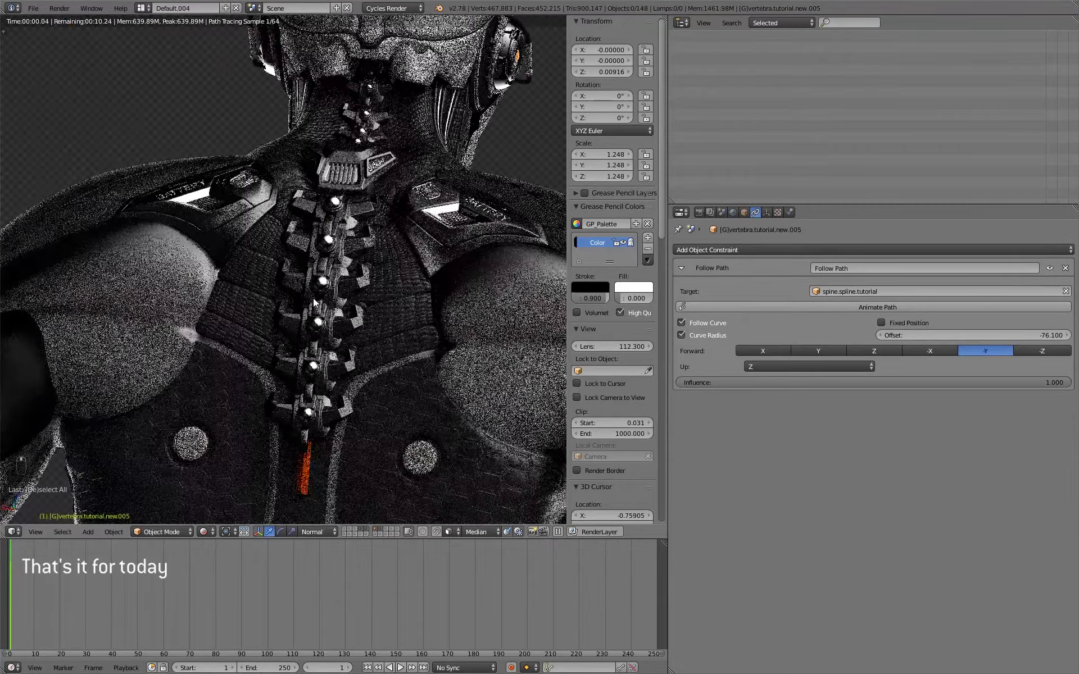
middle_click(274, 327)
middle_click(332, 306)
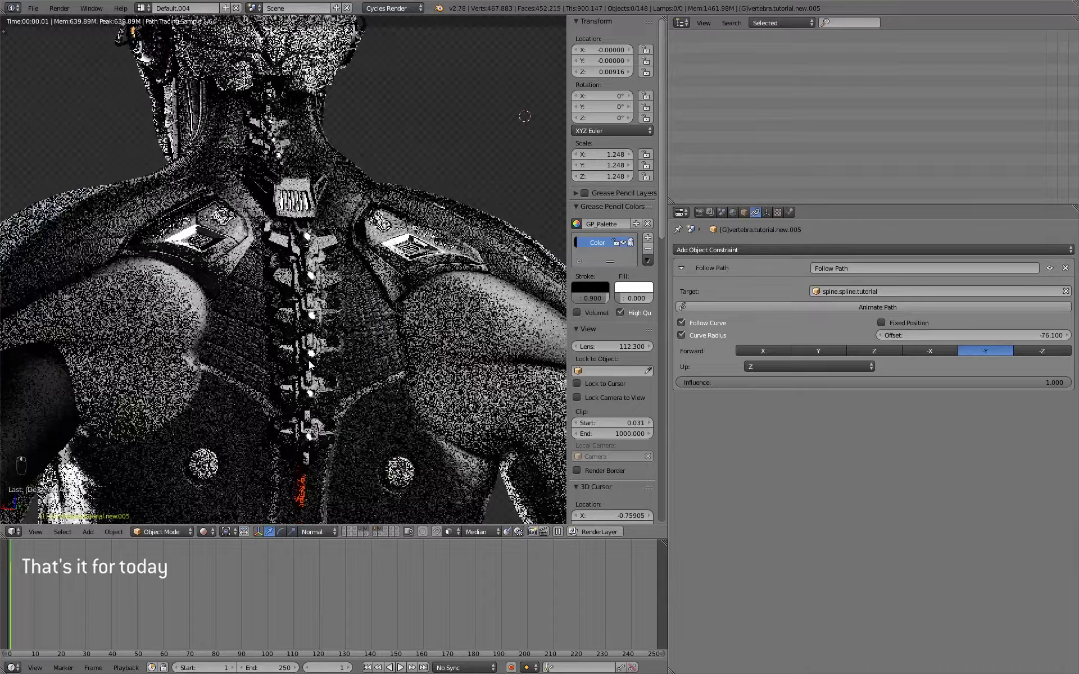
middle_click(317, 372)
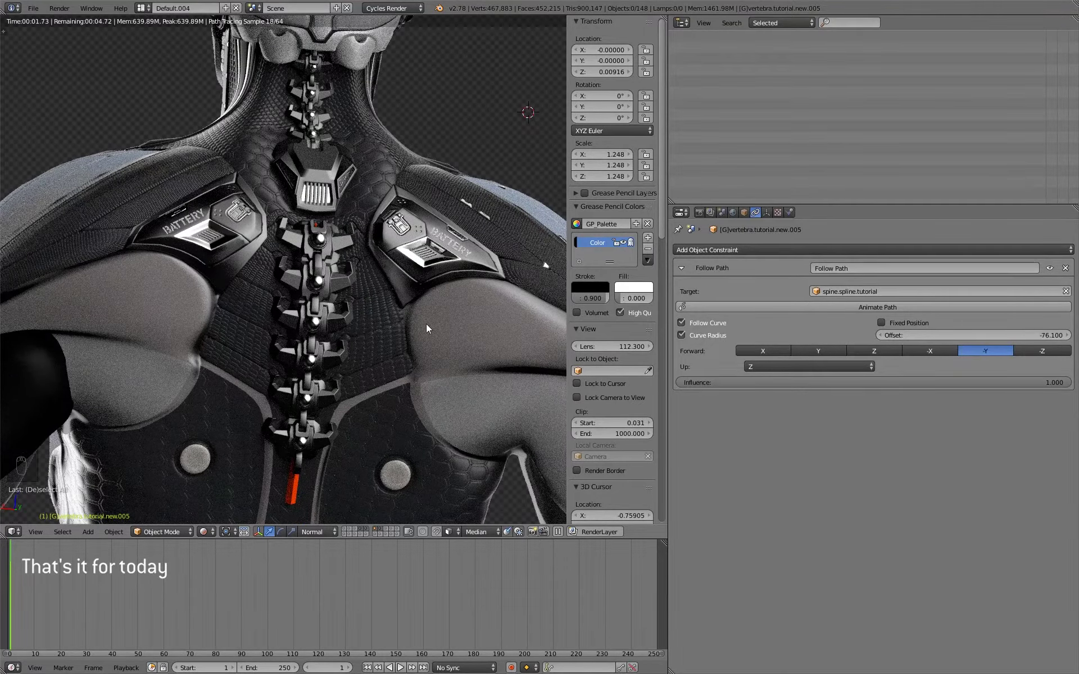